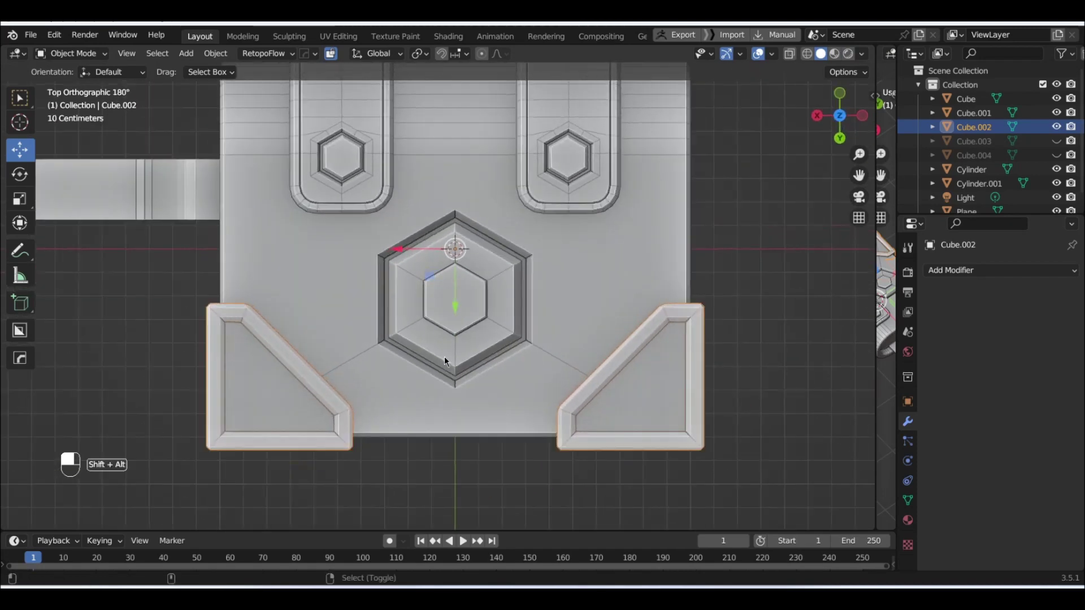
Box-select Cube.002's lower strap geometry from the back view and delete its edges.
key(Tab)
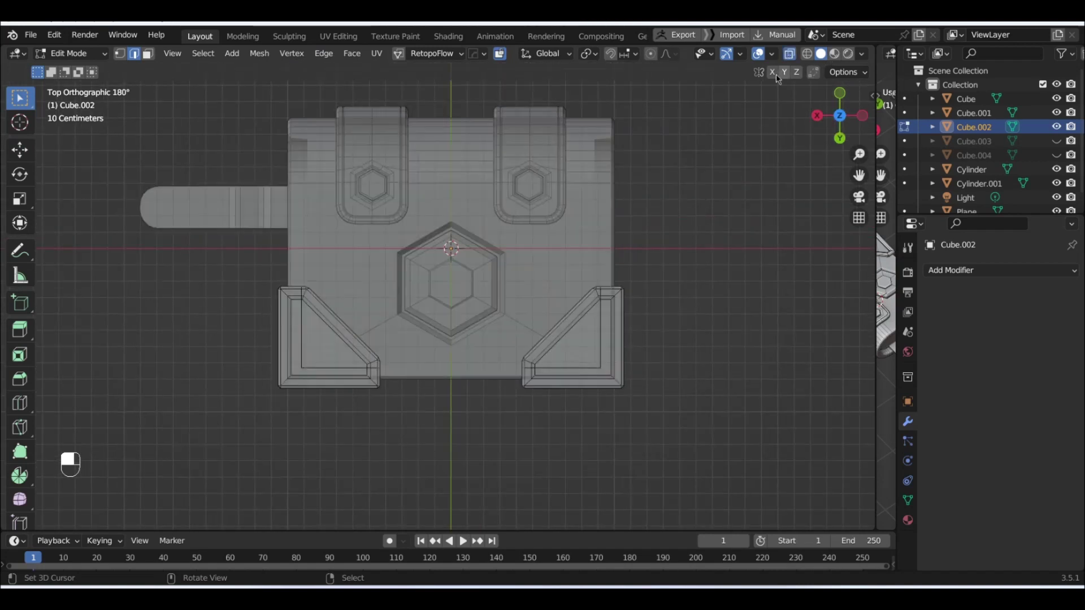
key(b)
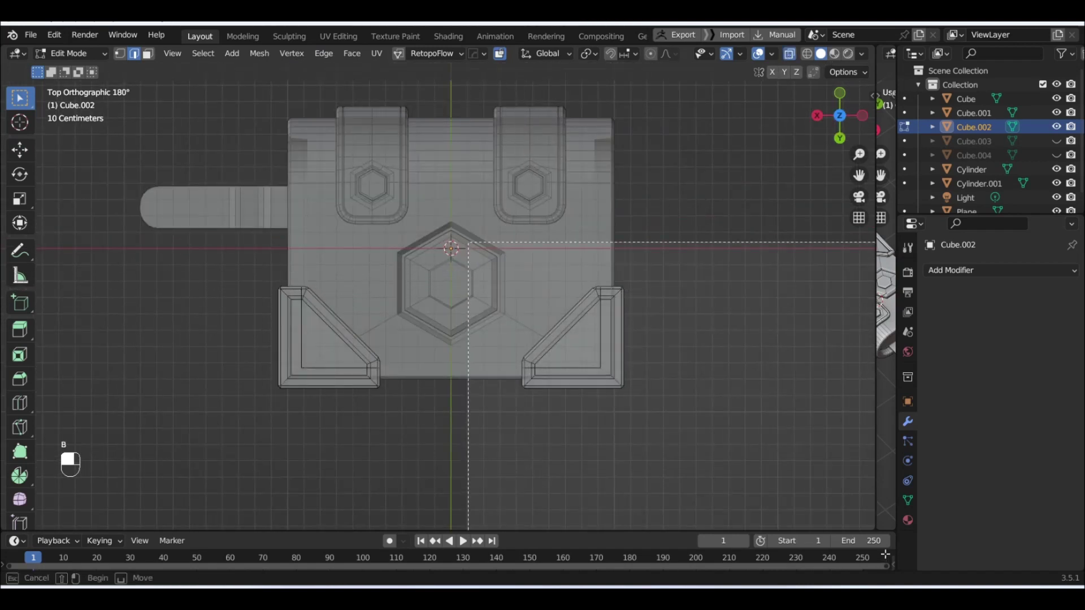
key(Delete)
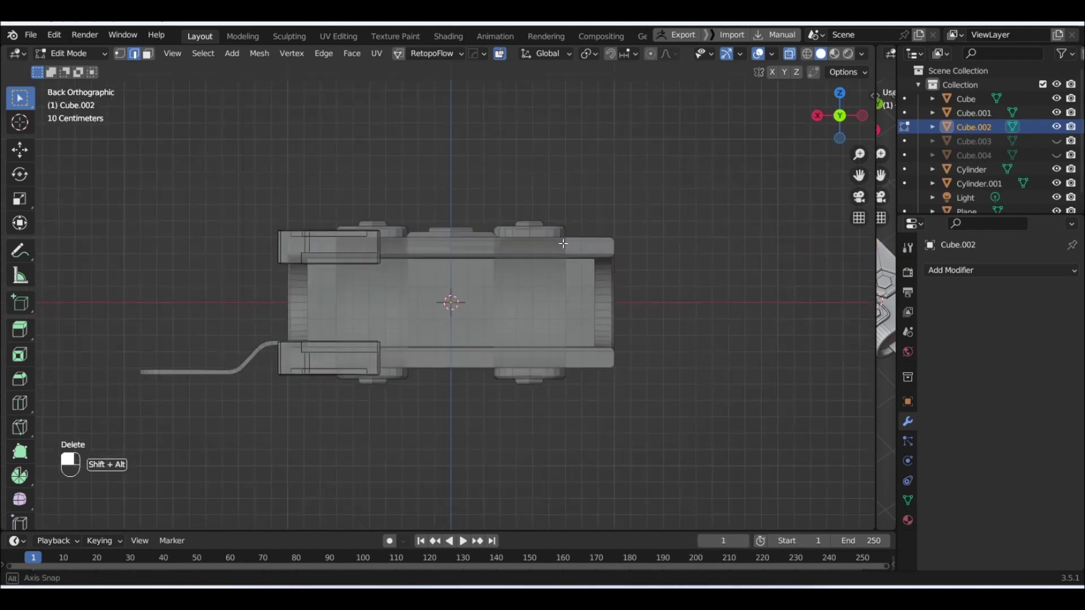
key(b)
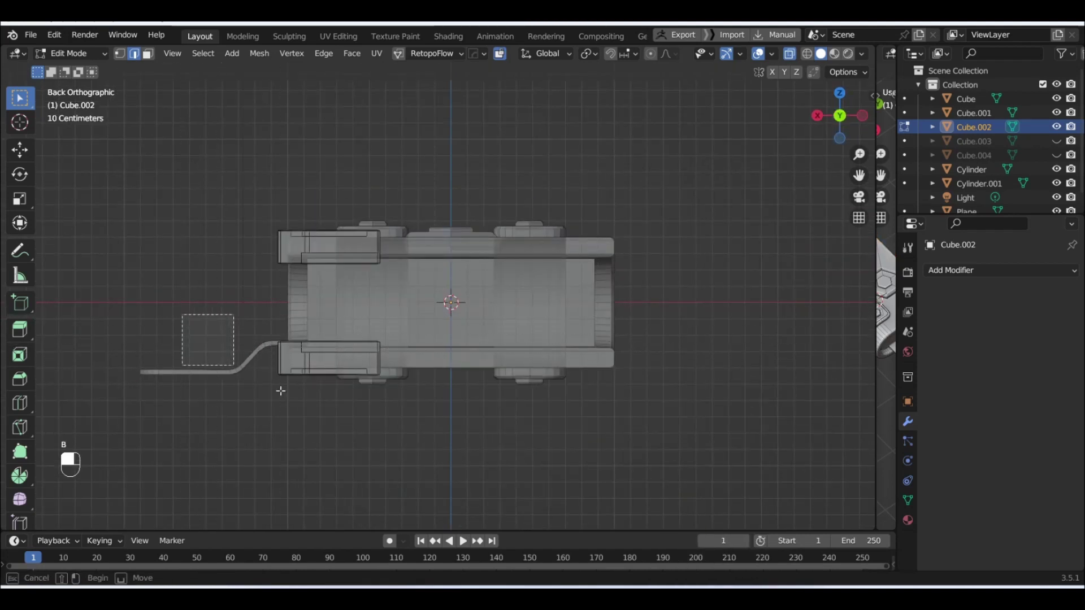
key(Delete)
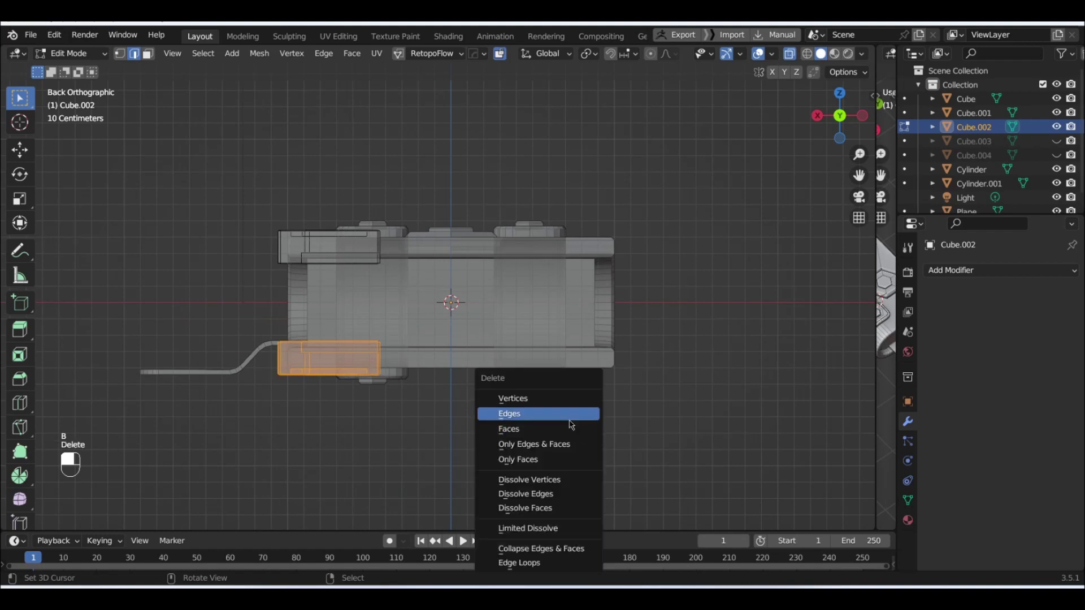
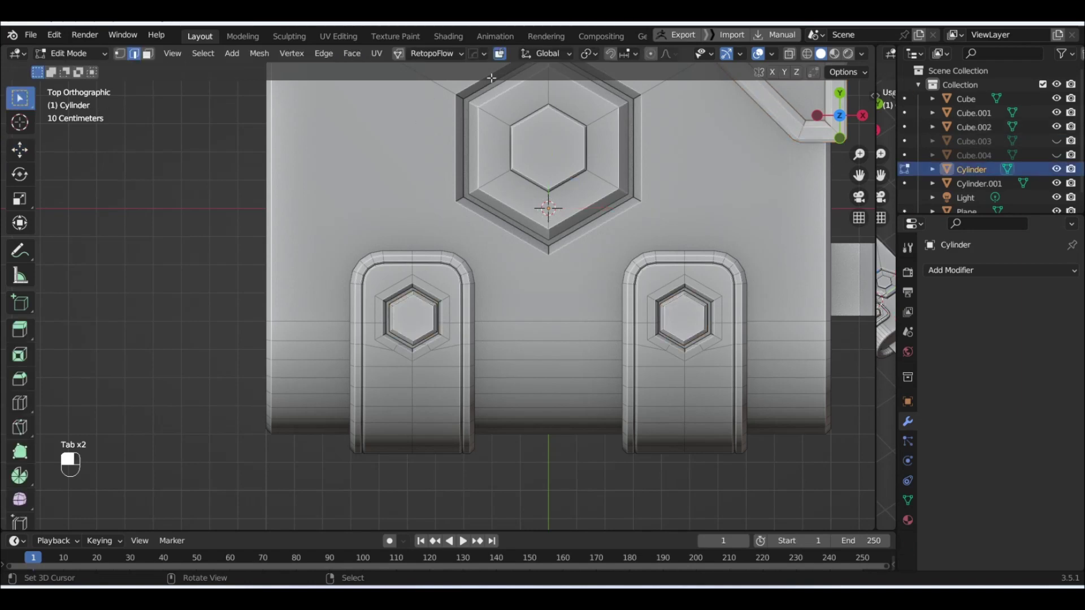
Delete the Cylinder's small lower-right hex bolt piece from the front view, then switch into Cube.001's mesh.
key(b)
key(Delete)
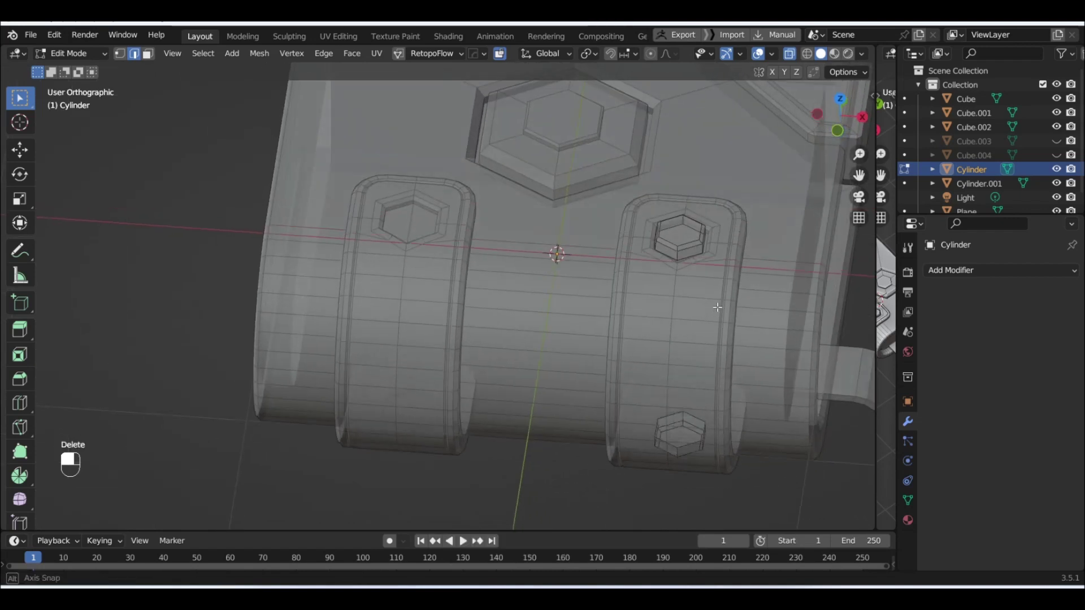
key(b)
key(Delete)
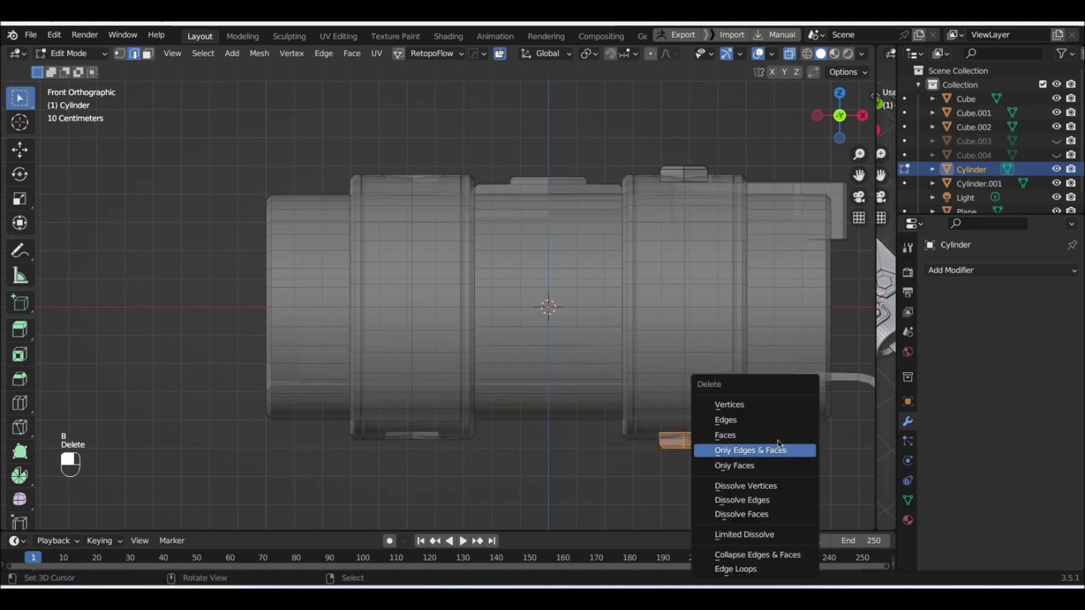
key(Tab)
key(Tab)
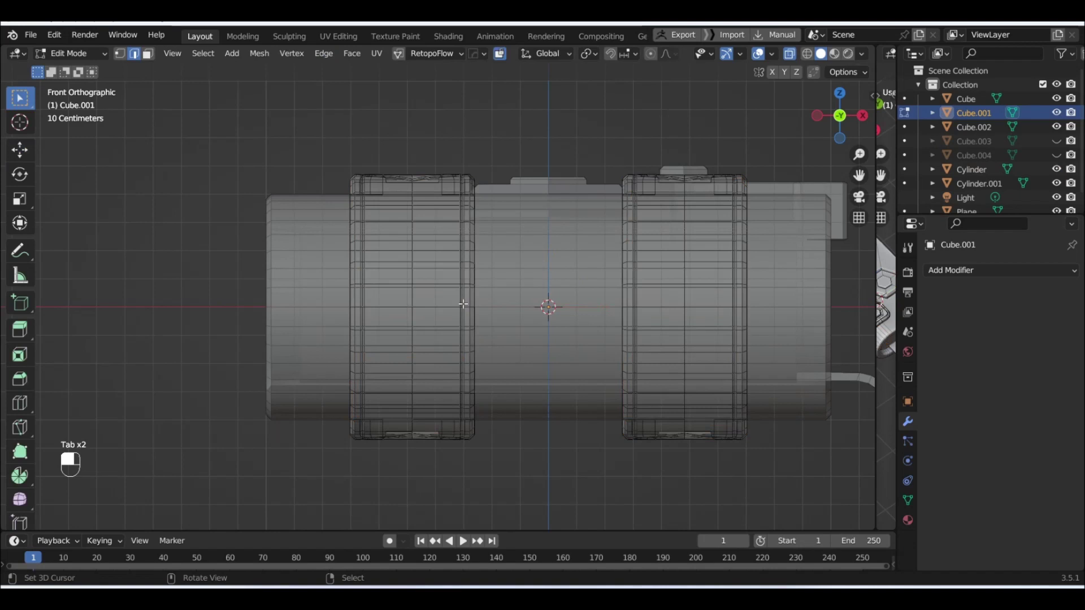
Hide Cube.001's left strap so one strap stays visible and make the main Cube the active object.
key(b)
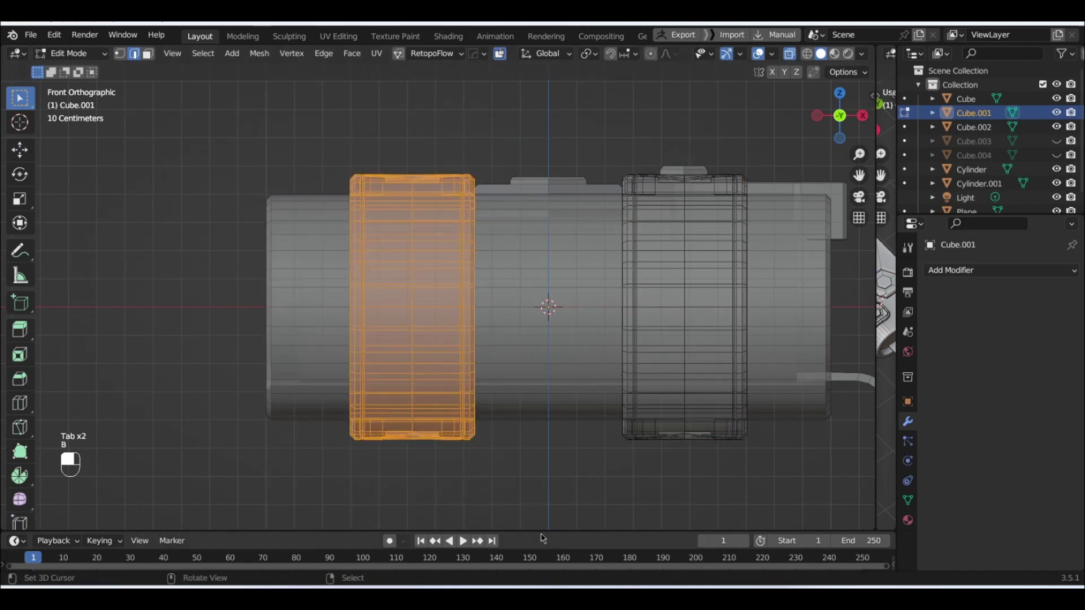
key(Delete)
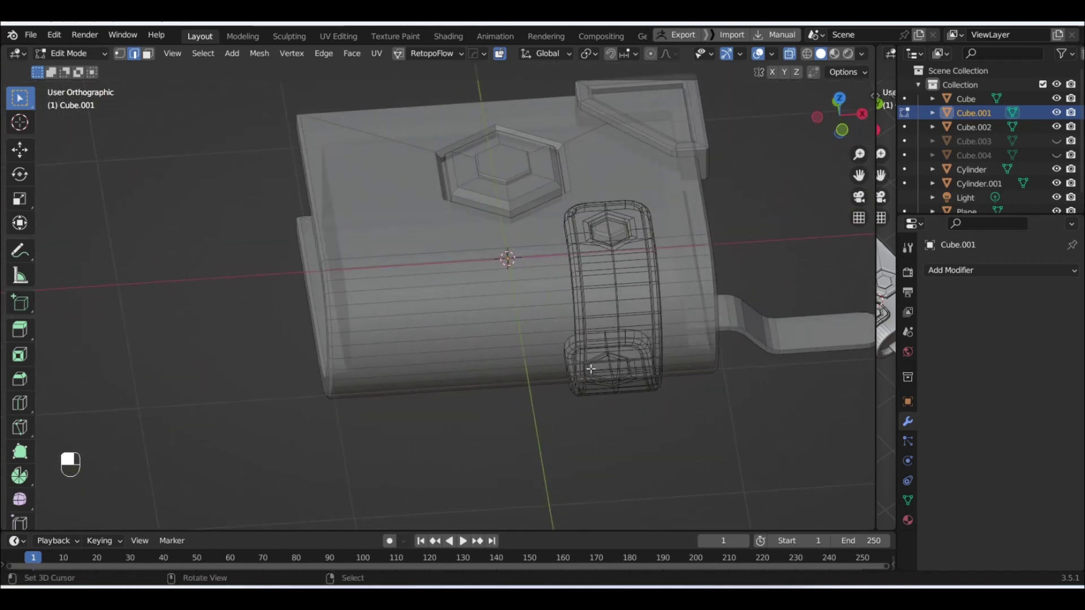
key(Tab)
middle_click(625, 173)
right_click(624, 173)
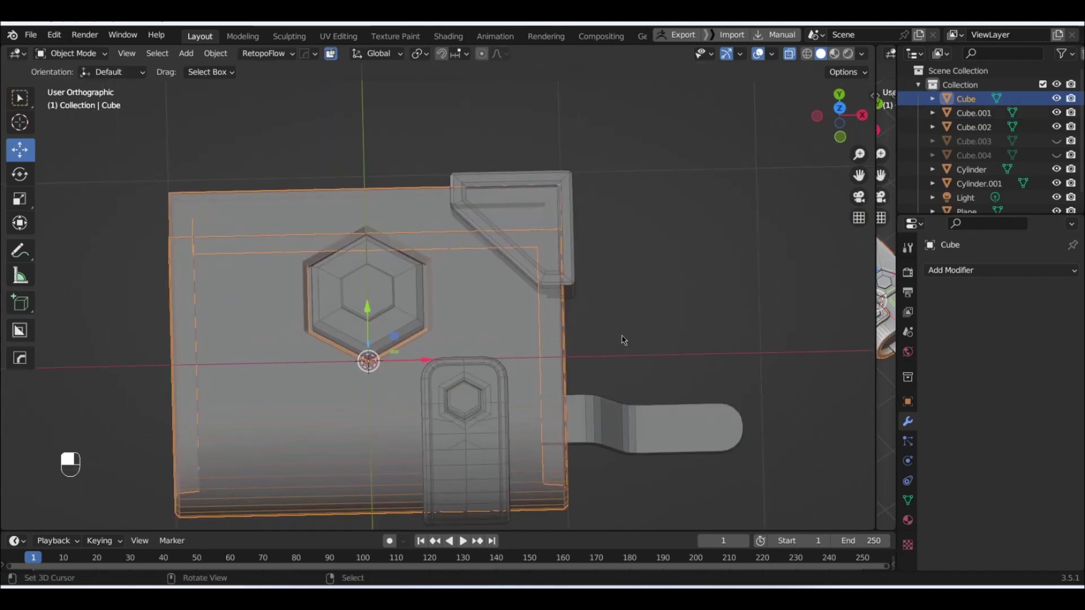
Pick the surrounding objects in the viewport and outliner to clear them from view.
middle_click(640, 397)
right_click(640, 397)
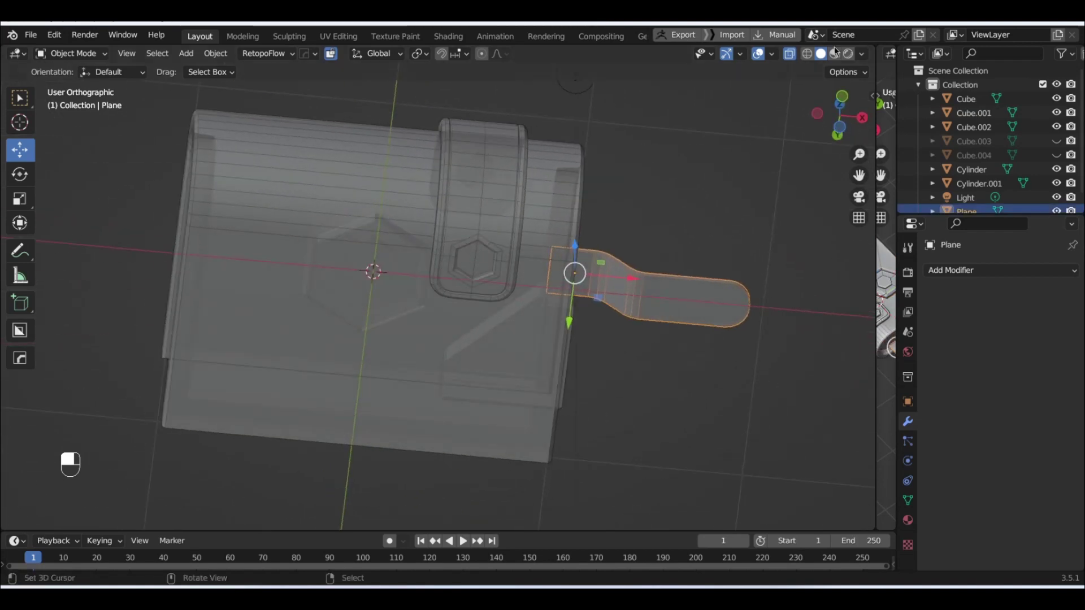
middle_click(816, 57)
click(817, 57)
drag(816, 58, 791, 59)
drag(792, 59, 811, 60)
drag(812, 59, 823, 59)
click(823, 58)
drag(823, 58, 796, 55)
drag(796, 55, 427, 349)
Hide the strap and bolt pieces one by one with H.
middle_click(365, 337)
right_click(365, 337)
middle_click(427, 349)
drag(427, 349, 424, 337)
key(h)
middle_click(424, 337)
drag(424, 336, 399, 334)
key(h)
middle_click(399, 334)
drag(399, 334, 152, 521)
key(h)
Hide the remaining brackets so only the body Cube shows, viewed from the side.
middle_click(470, 480)
right_click(470, 479)
key(h)
middle_click(427, 253)
right_click(427, 253)
key(h)
middle_click(469, 279)
right_click(469, 278)
key(Tab)
key(alt+x)
drag(152, 521, 798, 60)
drag(797, 60, 564, 364)
key(b)
key(Delete)
key(b)
key(Delete)
key(alt+h)
key(Tab)
key(alt+h)
middle_click(501, 192)
right_click(501, 193)
key(Delete)
middle_click(570, 359)
right_click(571, 359)
middle_click(567, 360)
right_click(567, 360)
drag(564, 363, 561, 381)
key(Delete)
drag(561, 380, 465, 456)
drag(465, 456, 105, 483)
middle_click(383, 237)
right_click(383, 237)
middle_click(606, 326)
right_click(606, 327)
key(Tab)
key(alt+x)
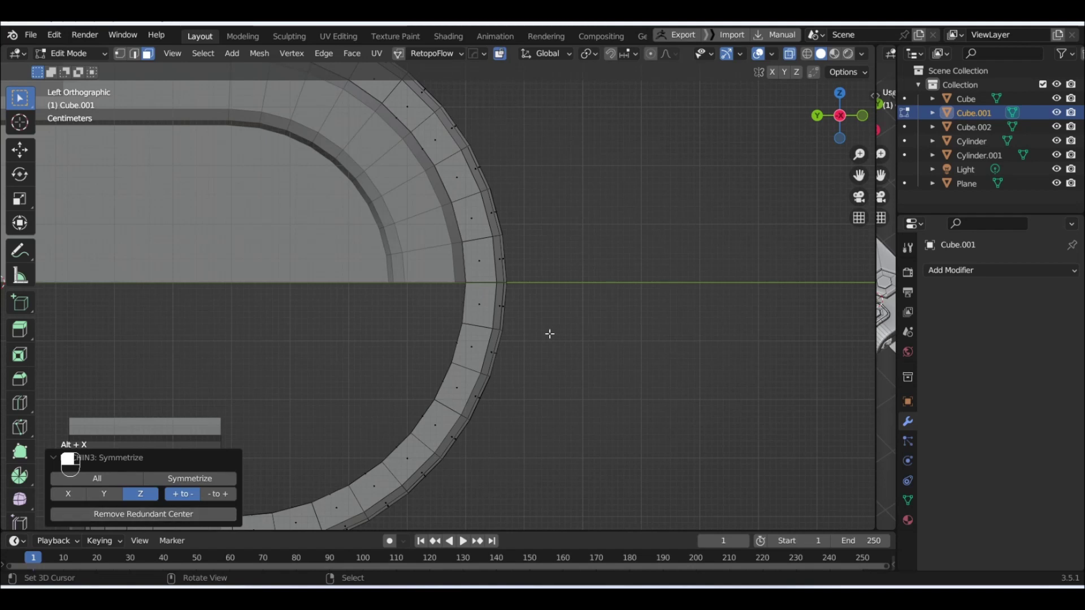
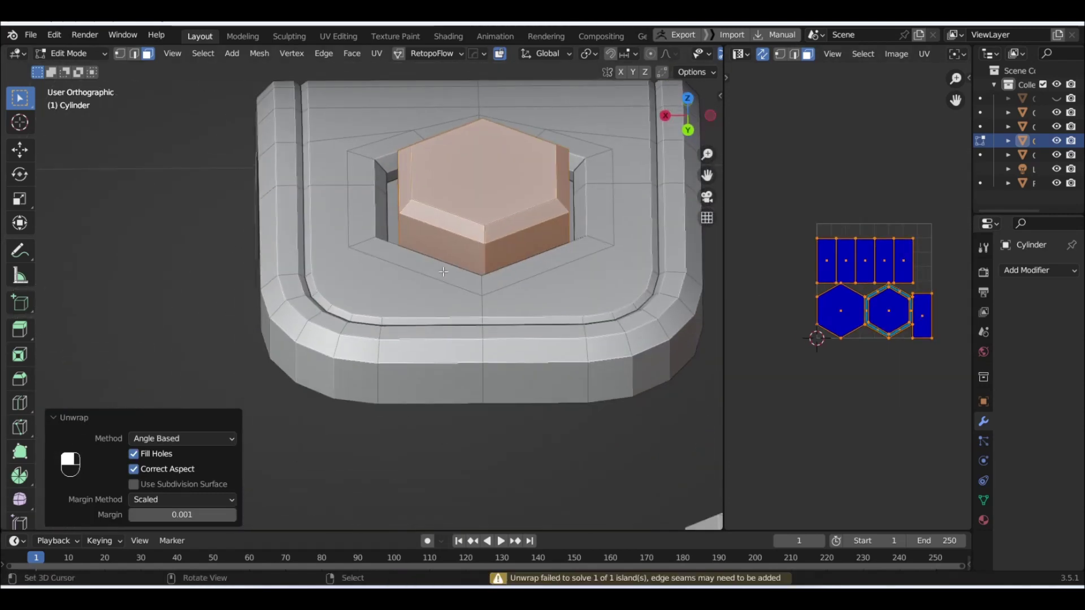
Select all of the small hexagonal Cylinder.001's faces and unwrap them into UV islands.
key(Tab)
middle_click(468, 211)
drag(468, 211, 504, 304)
middle_click(504, 305)
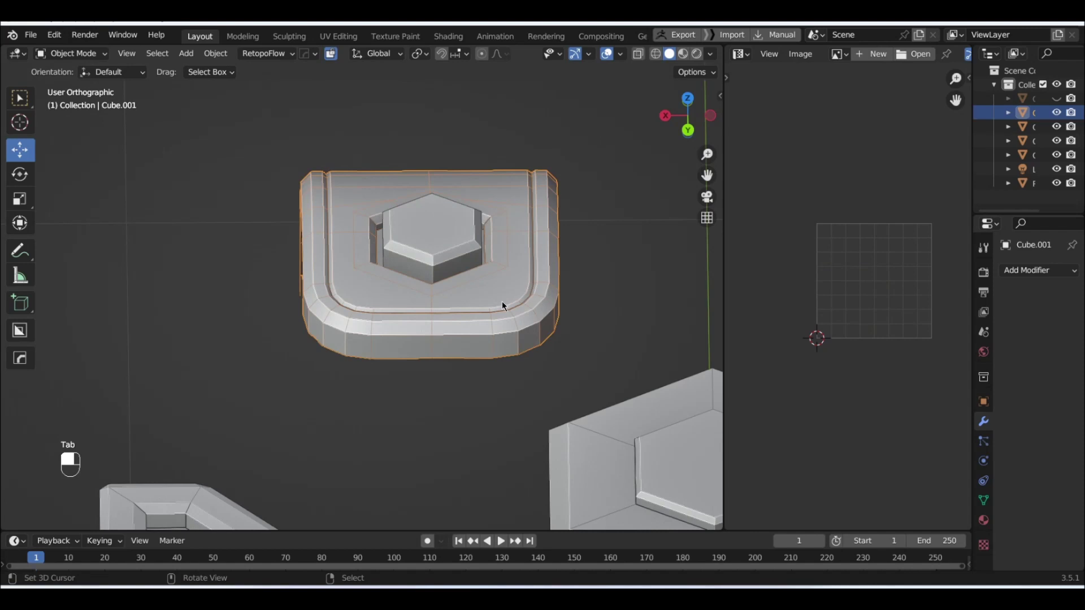
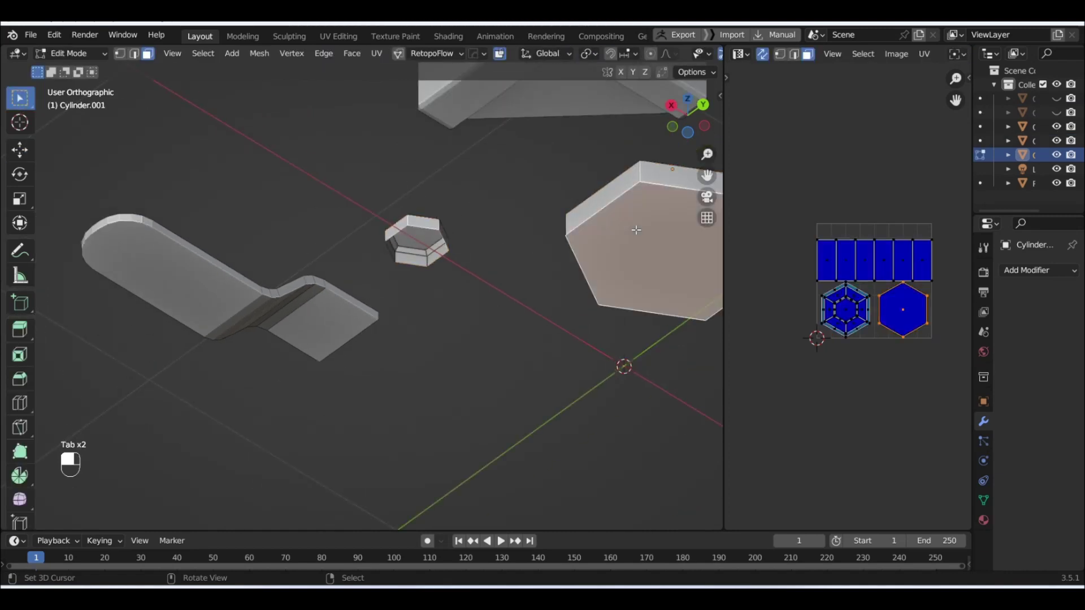
key(Delete)
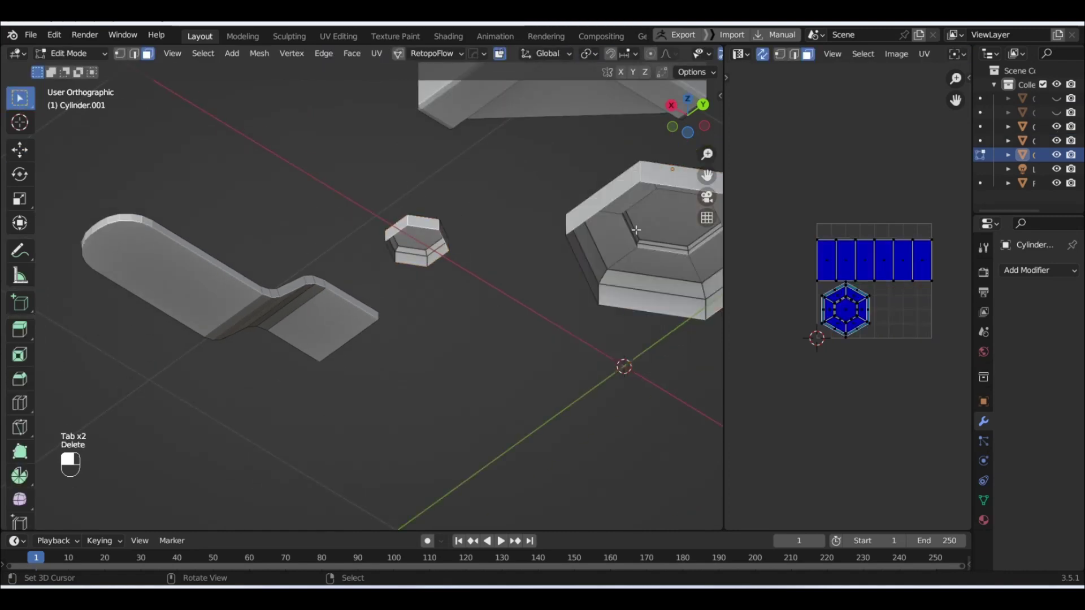
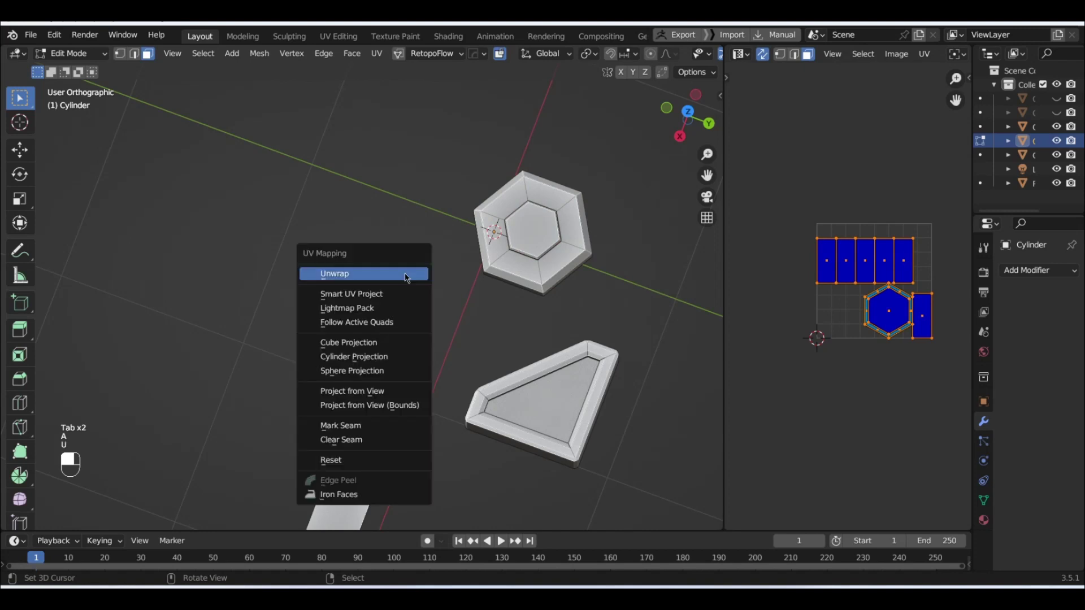
key(Tab)
middle_click(561, 242)
right_click(562, 241)
drag(562, 242, 562, 243)
key(Tab)
key(a)
key(u)
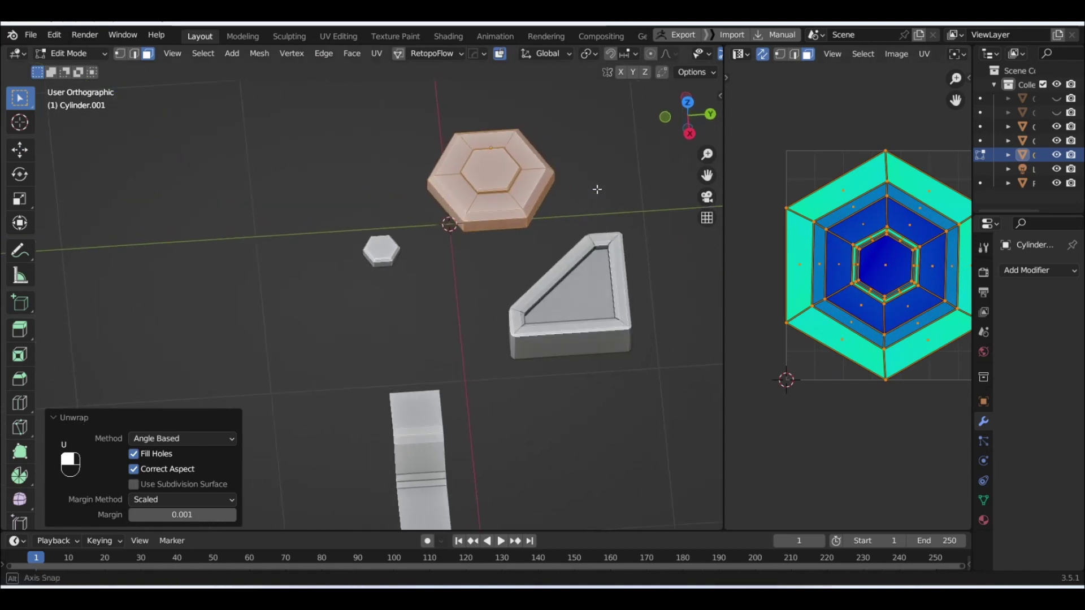
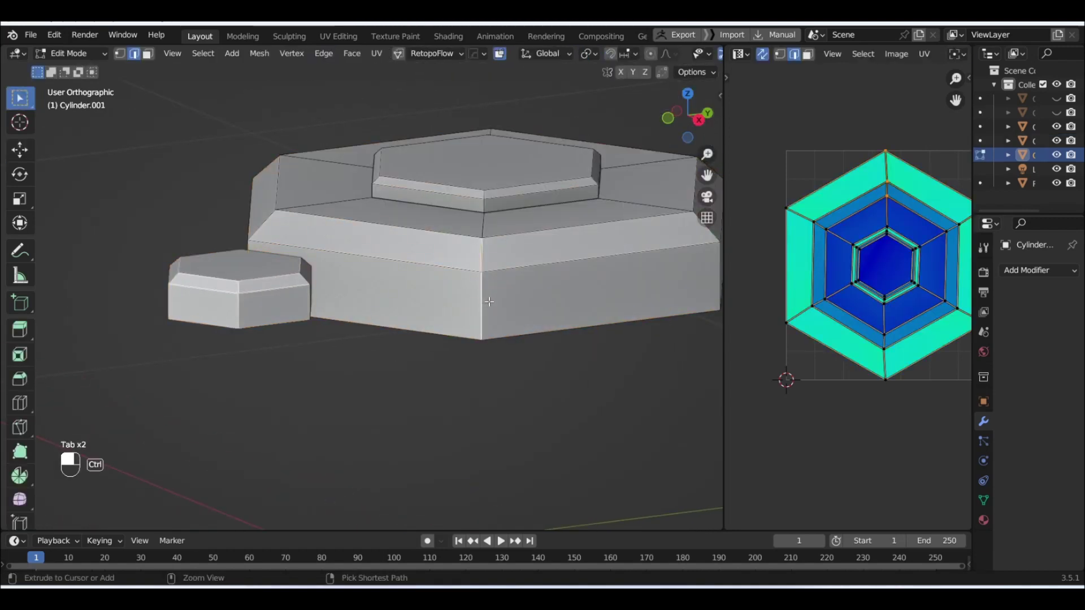
Mark a seam on the hex piece with Ctrl+E and unwrap again so the ring splits open.
key(ctrl+e)
key(Tab)
middle_click(268, 295)
key(Tab)
key(a)
key(u)
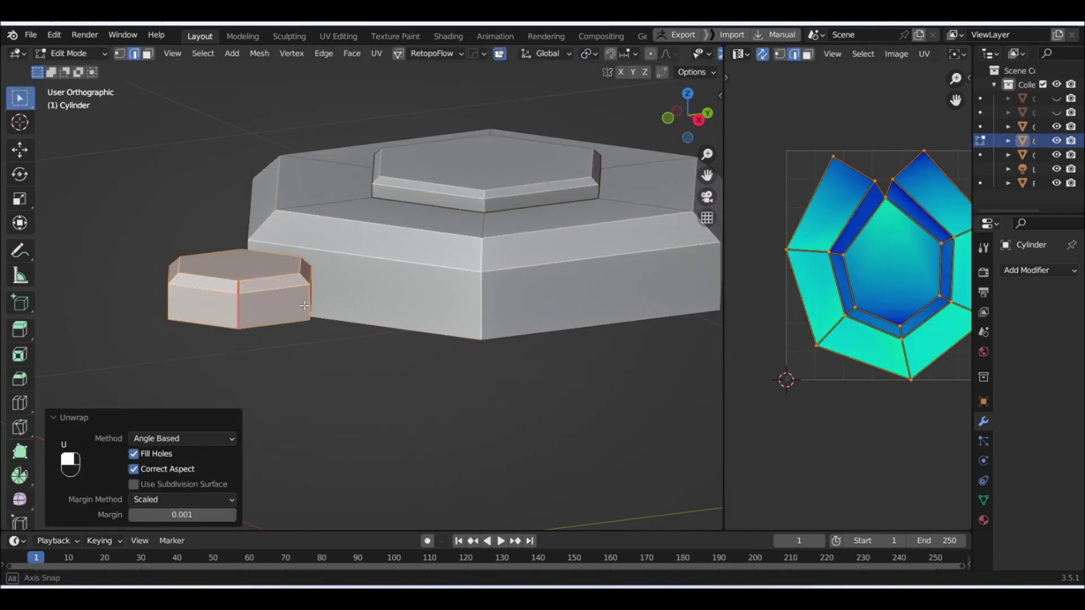
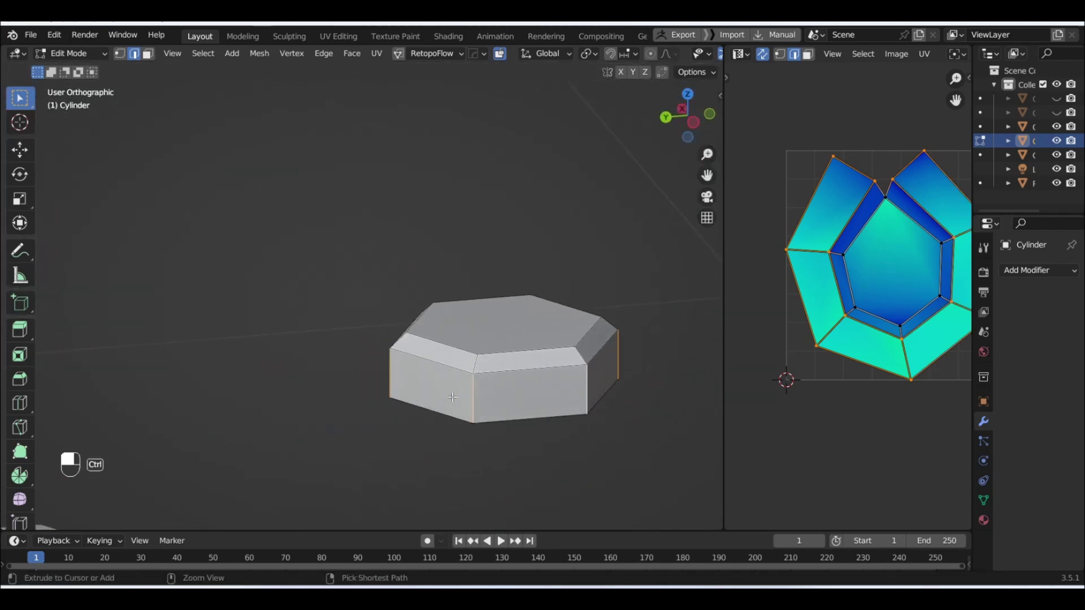
Mark the hex nut's vertical side edges as seams and re-unwrap all its faces.
key(ctrl+e)
key(a)
key(u)
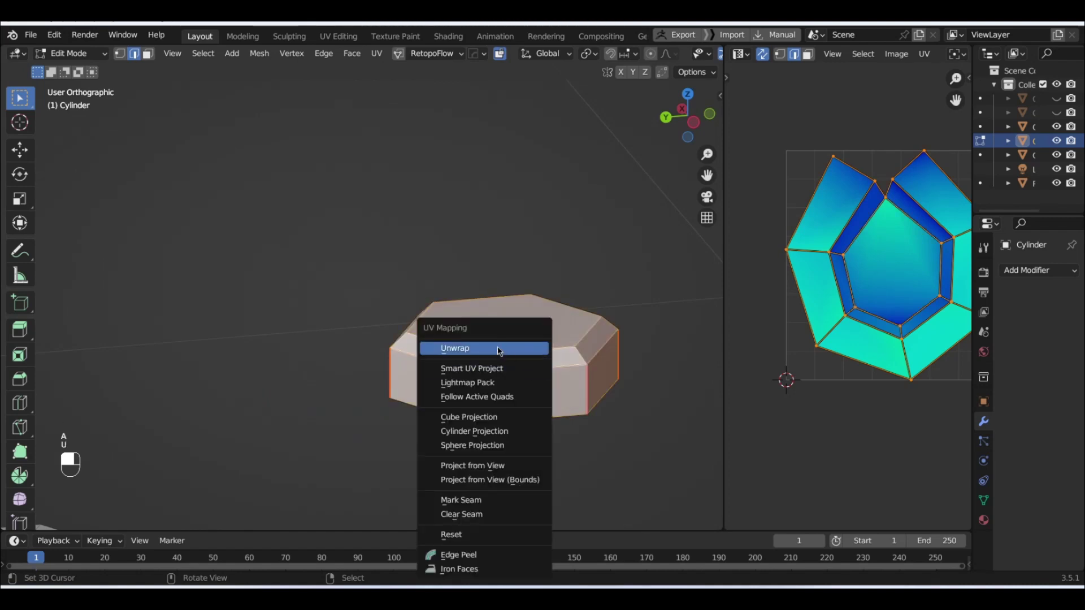
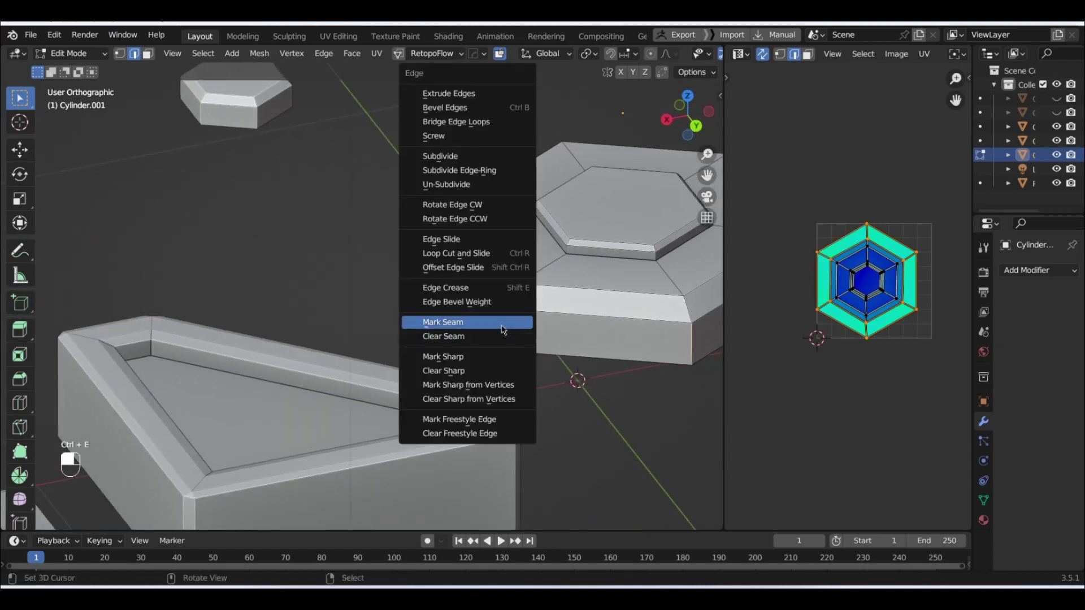
Select the whole hex base and bring up the MESHmachine tool menu for its edges.
key(a)
key(y)
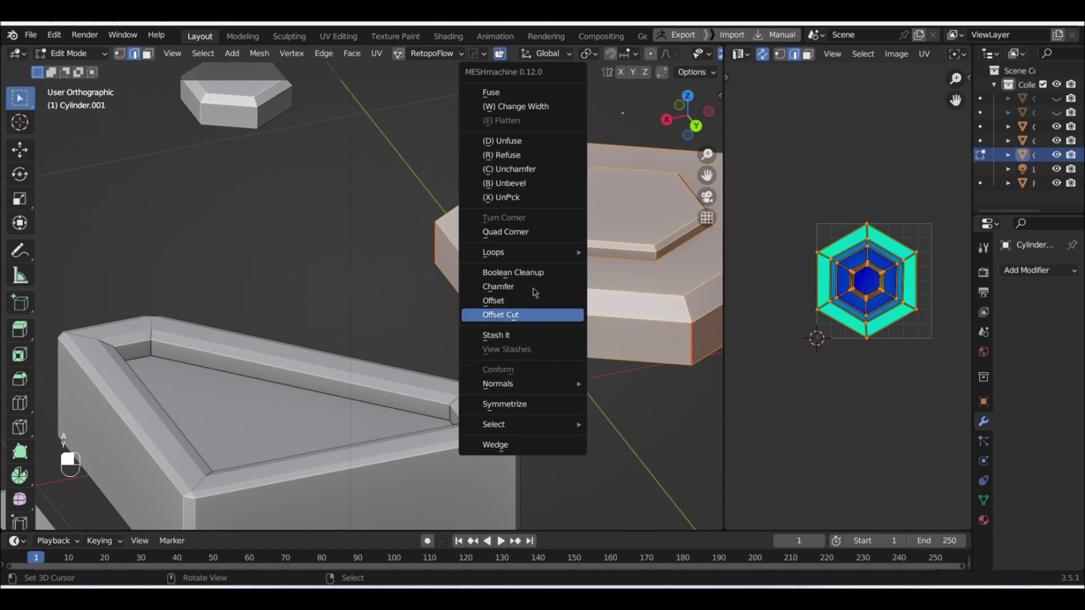
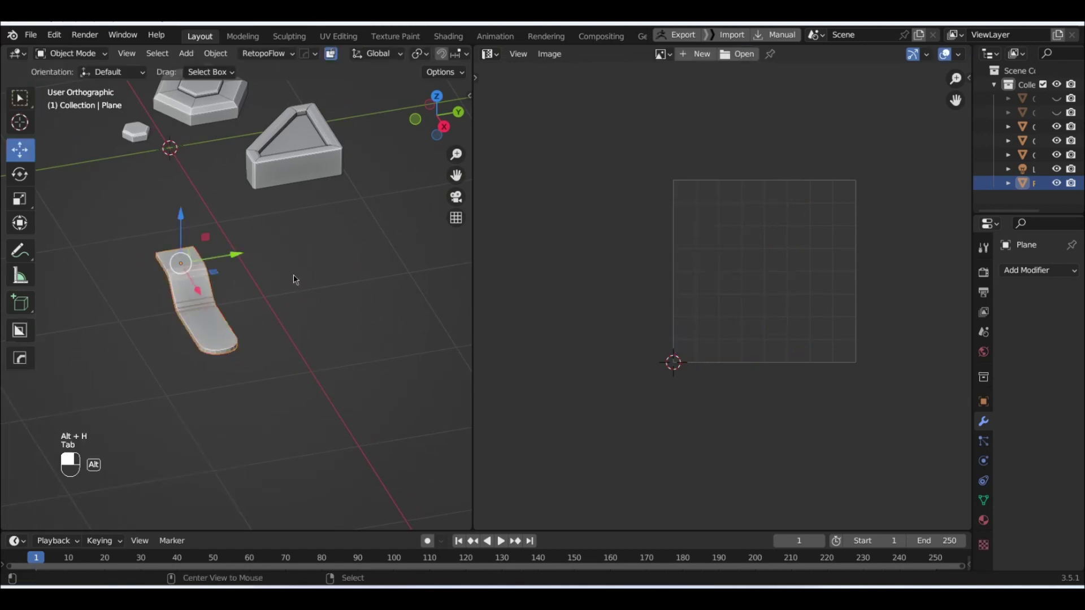
Unhide all the hidden pieces so the full assembly is visible again.
key(alt+h)
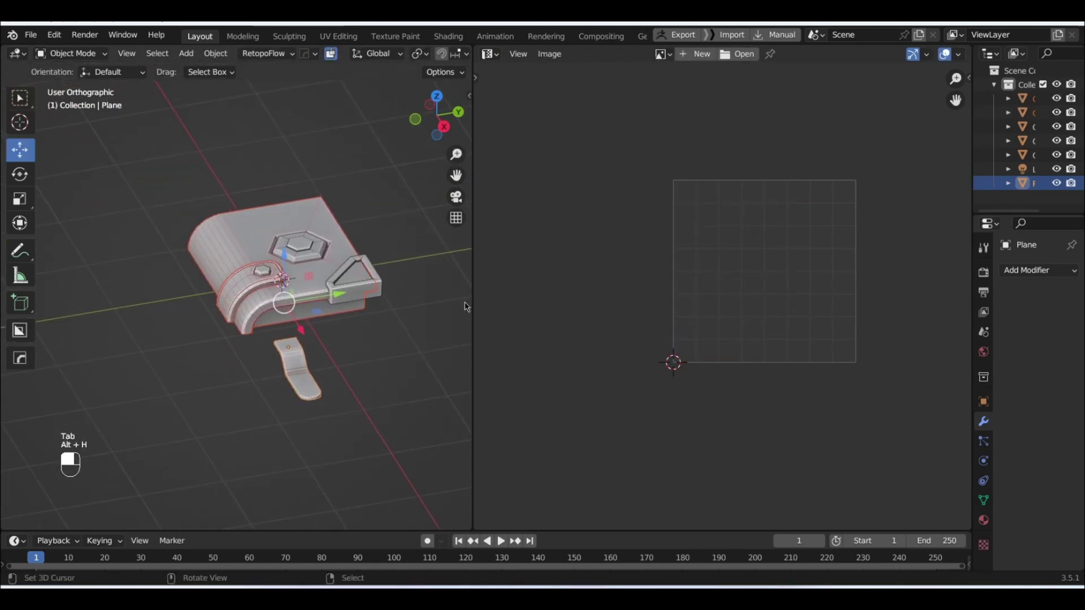
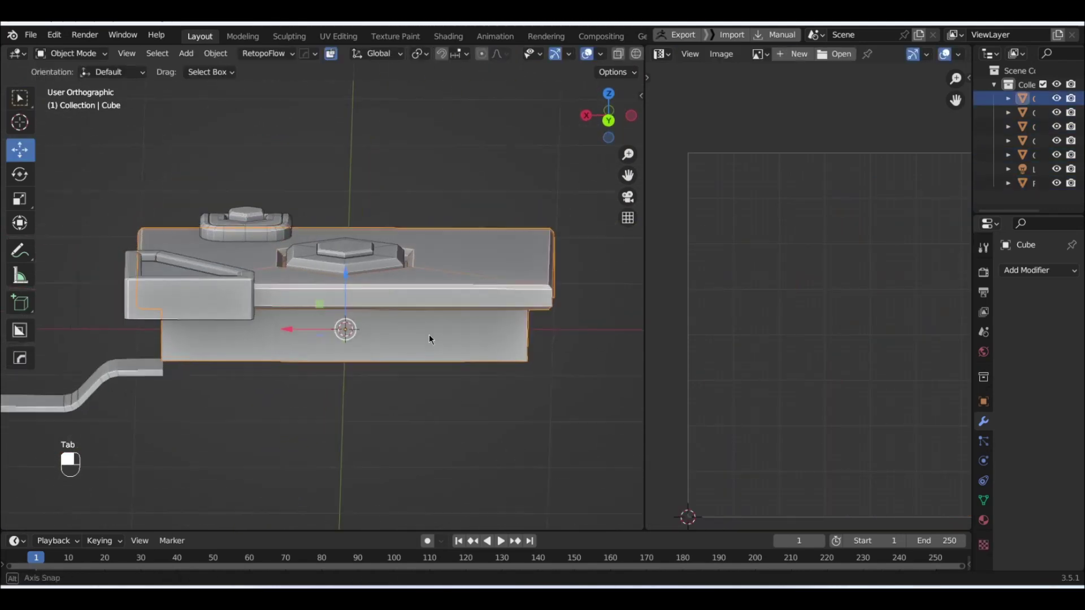
Enter Cube.001's strap band in Edit Mode with everything selected, ready to unwrap and merge.
key(Tab)
key(alt+x)
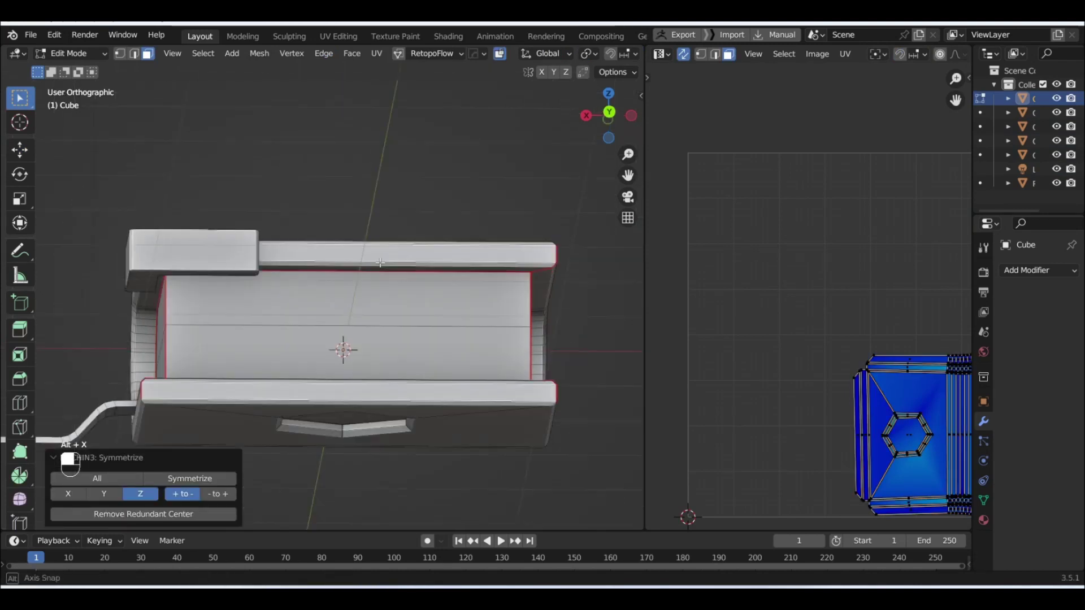
key(Tab)
middle_click(364, 258)
right_click(364, 258)
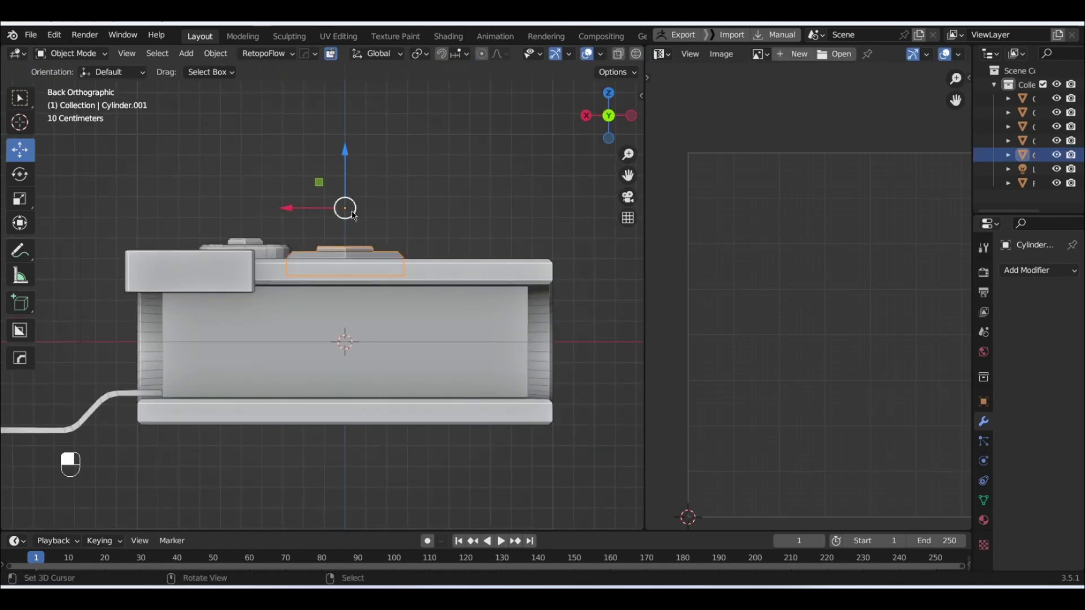
key(w)
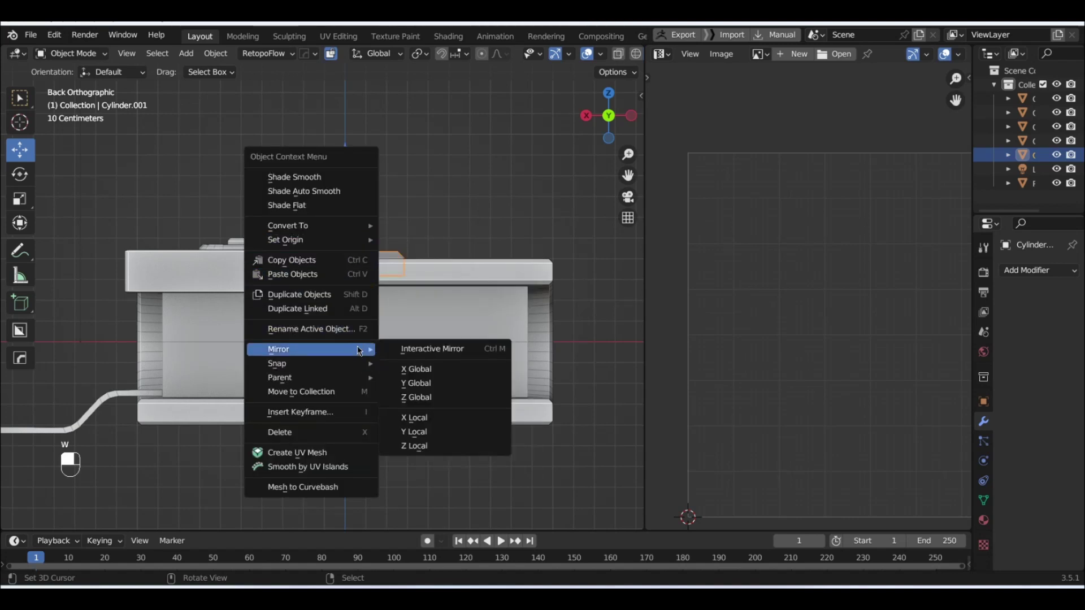
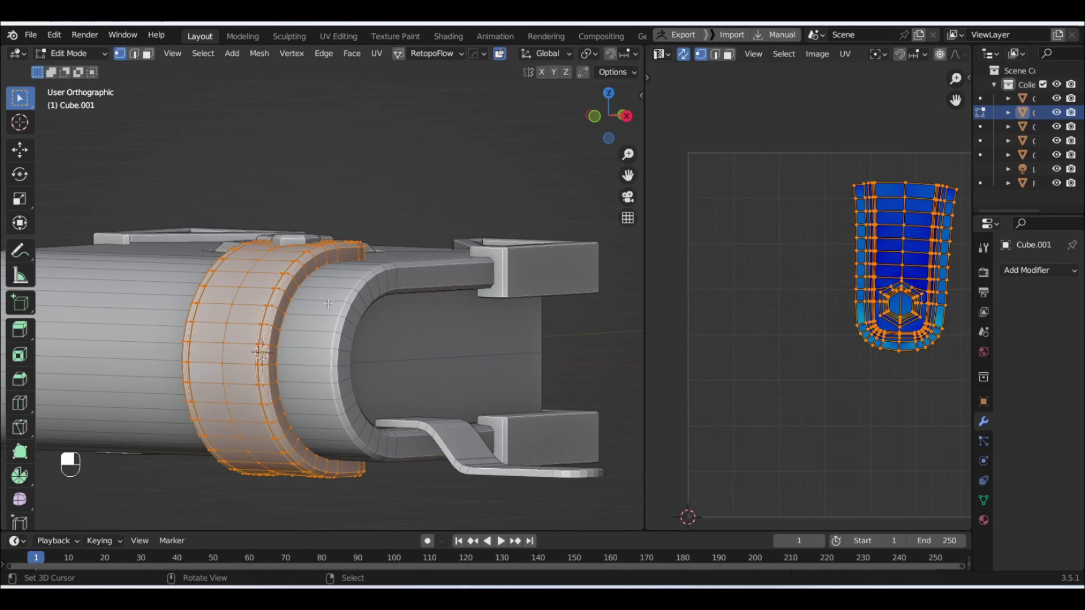
Merge the strap's duplicate vertices by distance and return to Object Mode.
key(m)
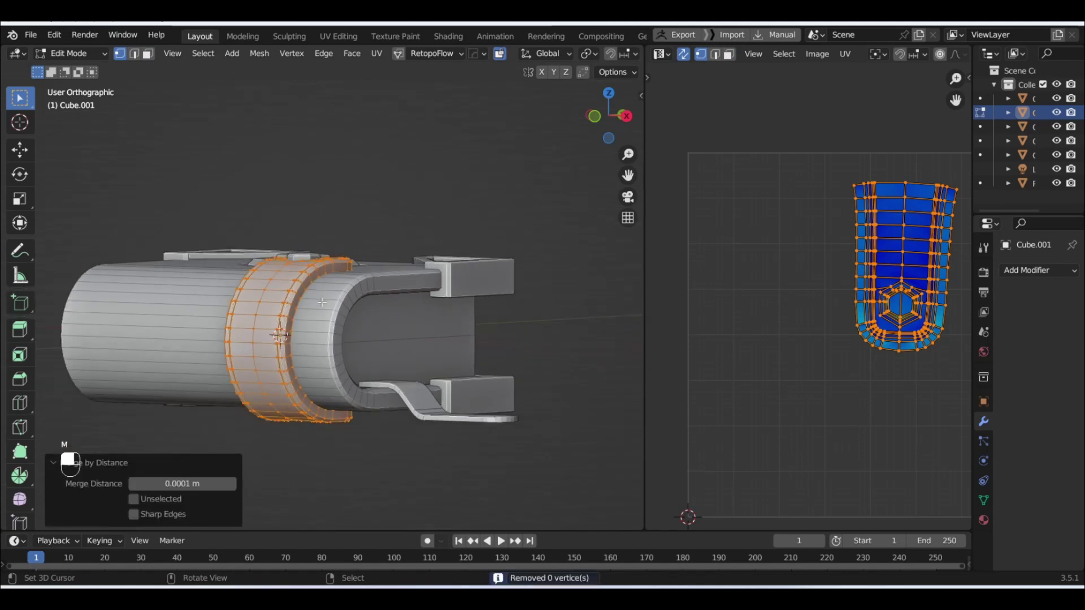
key(Tab)
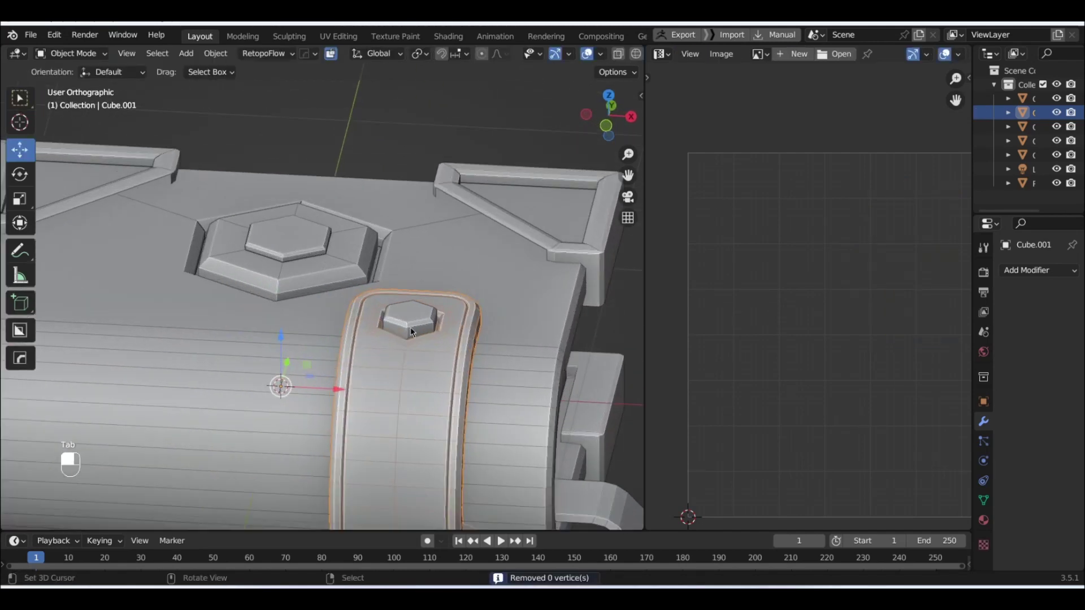
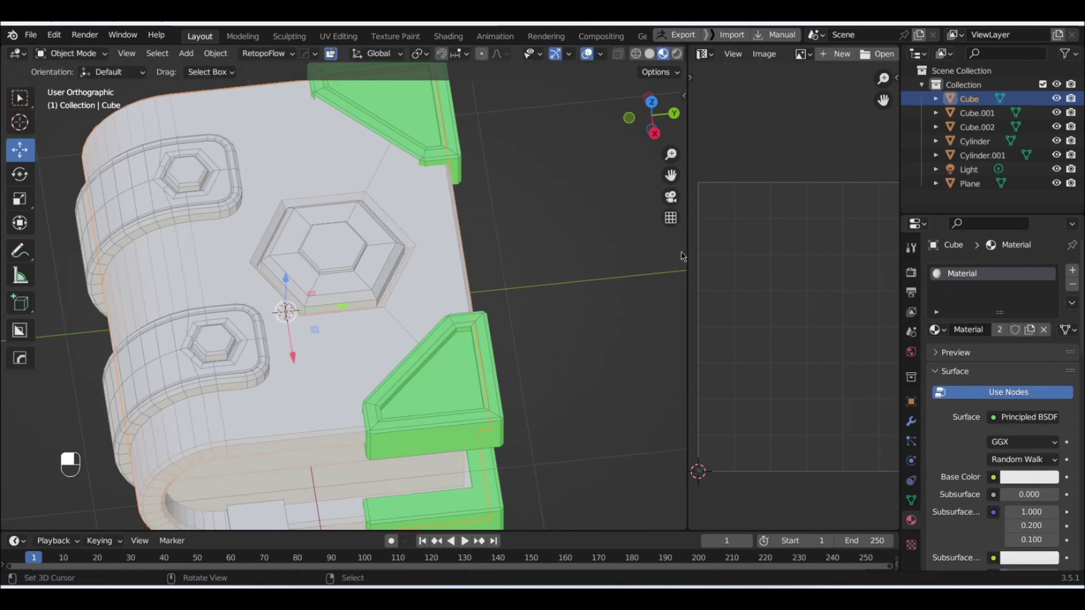
Toggle the body Cube through Edit Mode and select every object in the scene.
middle_click(192, 203)
middle_click(223, 319)
middle_click(308, 182)
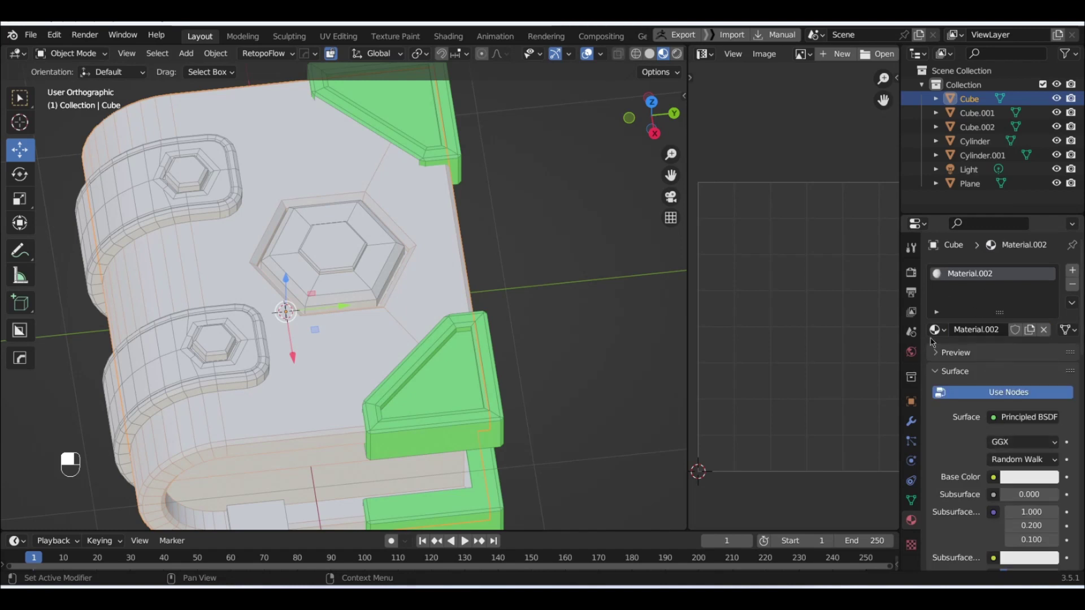
key(Tab)
key(Tab)
key(a)
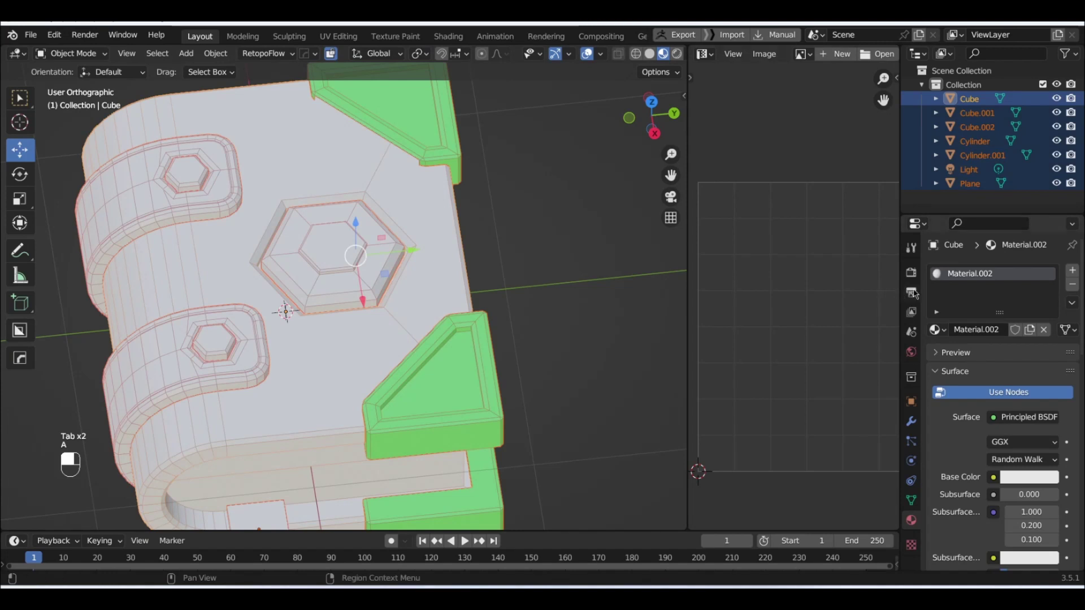
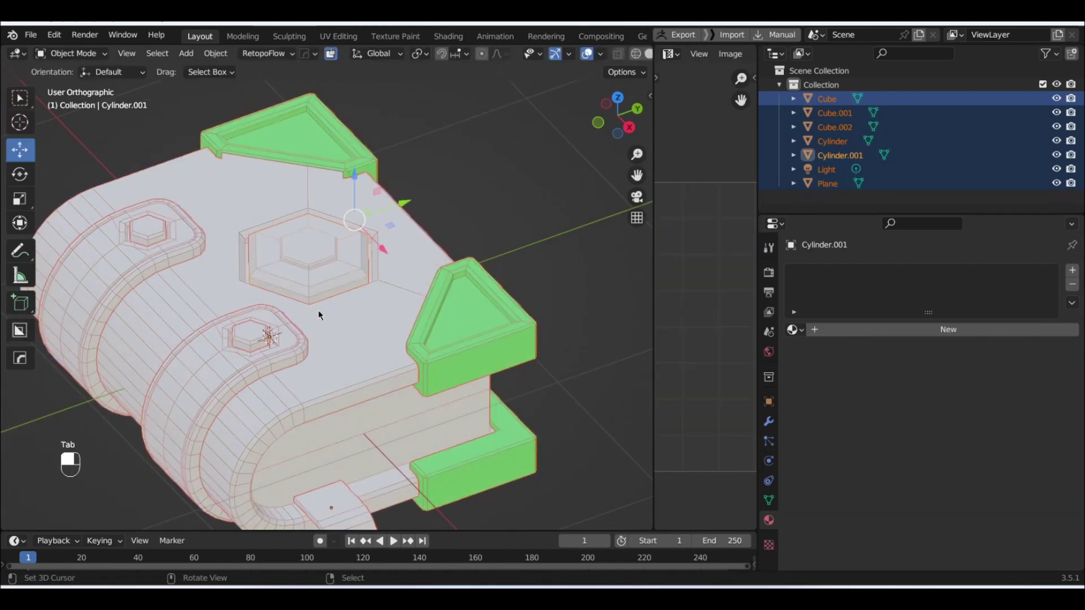
Select both strap pieces, Cube.001 and Cylinder, and select all their faces in Edit Mode.
middle_click(327, 316)
middle_click(360, 337)
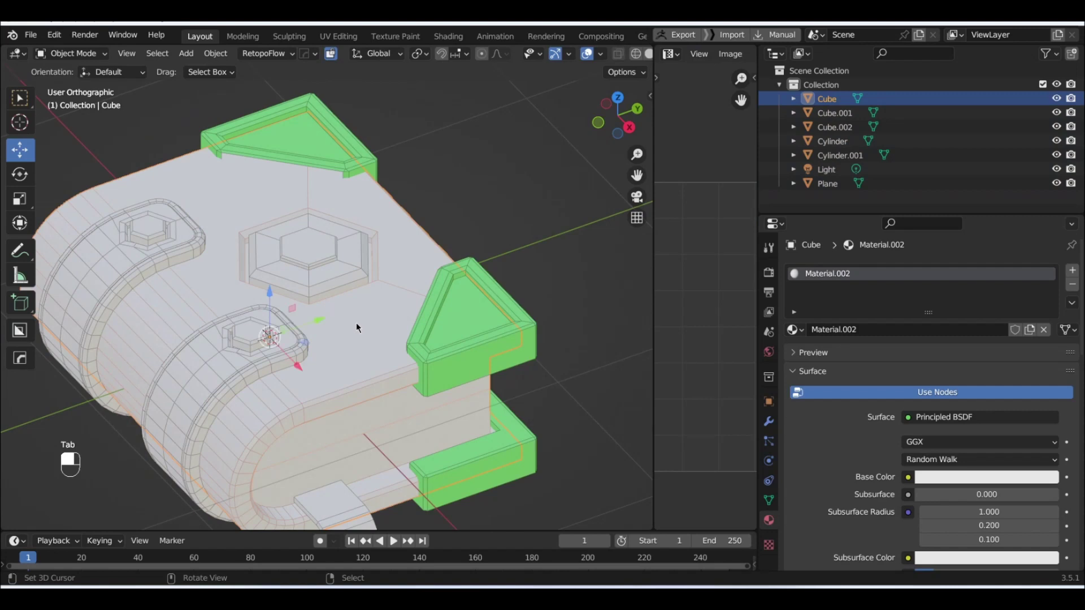
key(Tab)
key(a)
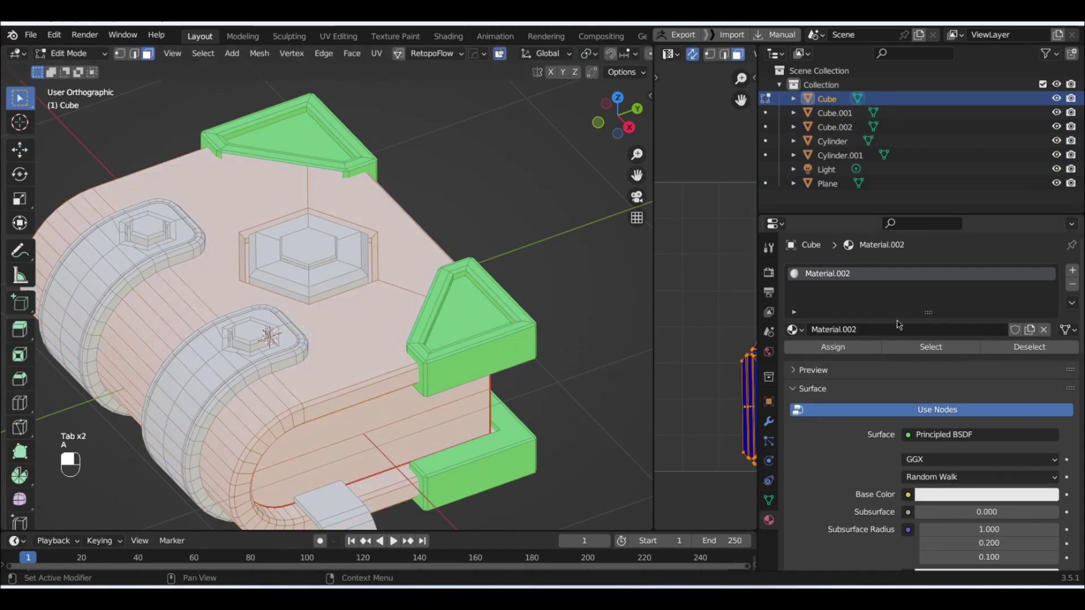
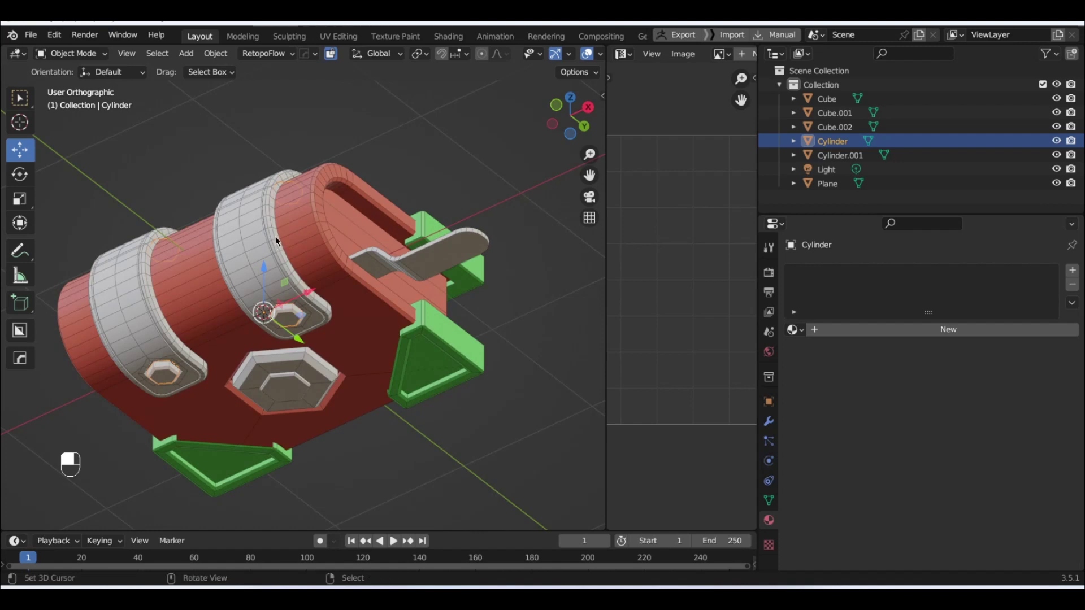
click(276, 237)
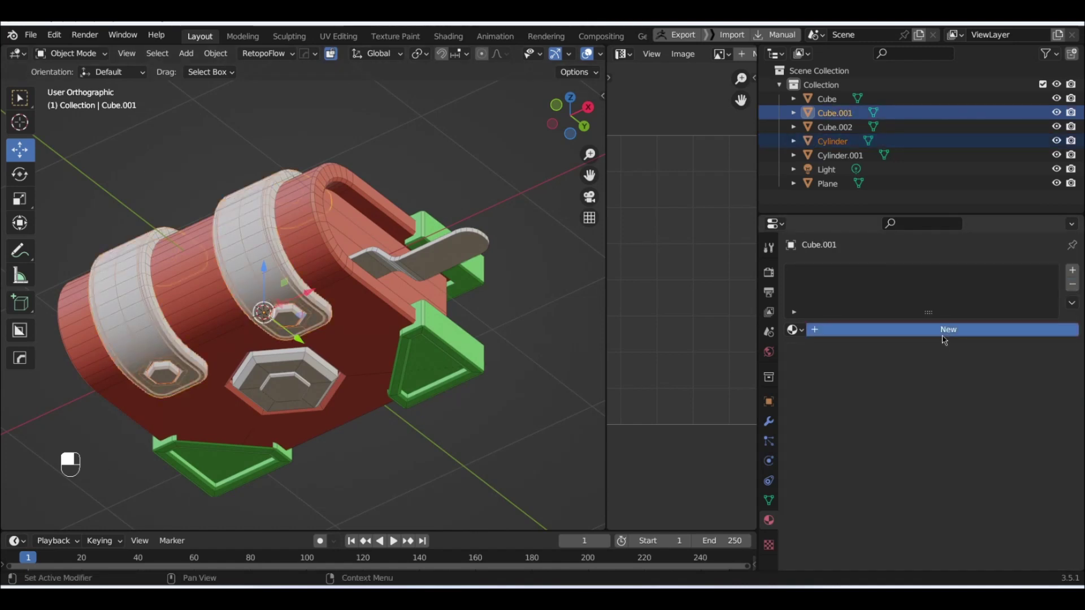
key(Tab)
key(a)
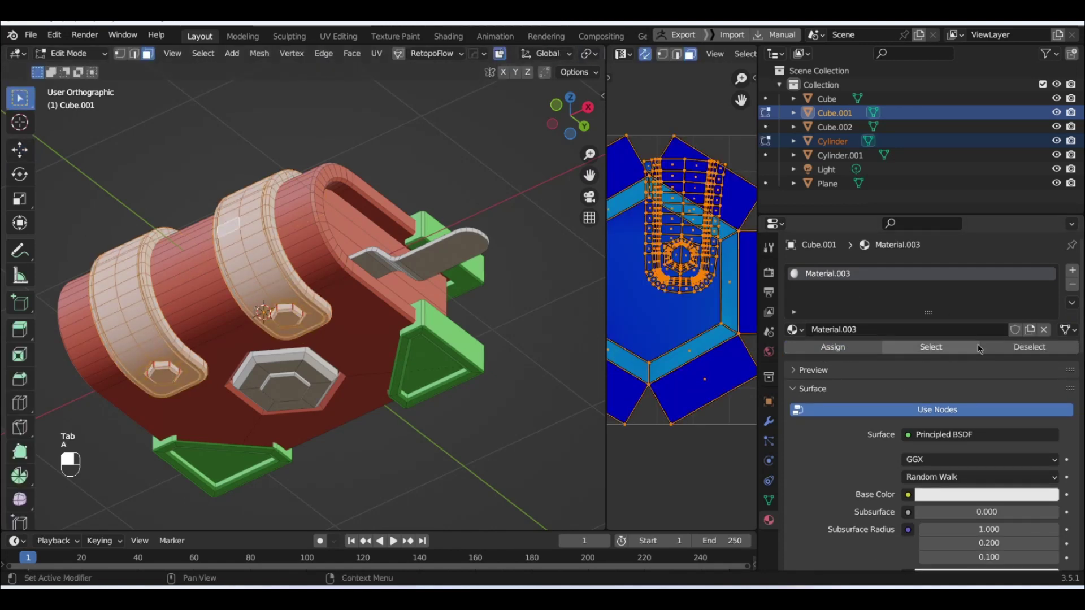
Create the new purple Material.003 and copy its colour from the Properties panel.
drag(972, 498, 290, 319)
key(Tab)
drag(290, 319, 278, 255)
click(277, 255)
drag(277, 254, 902, 276)
key(ctrl+c)
drag(903, 276, 295, 319)
Paste the purple colour onto the straps' material and return to Object Mode.
middle_click(1048, 271)
right_click(1048, 271)
key(ctrl+c)
middle_click(295, 319)
key(ctrl+v)
drag(898, 283, 260, 255)
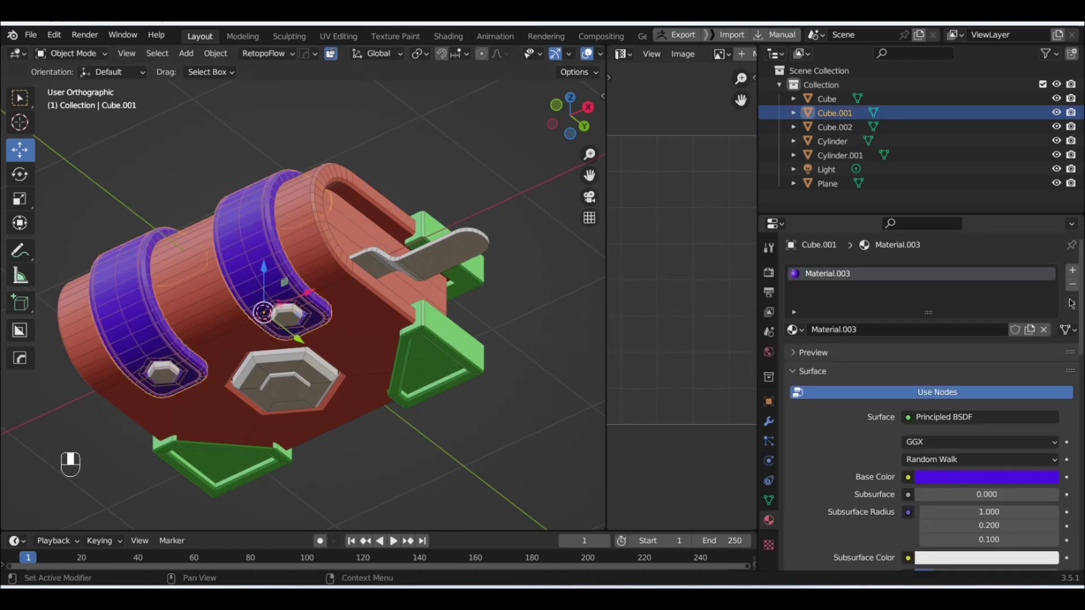
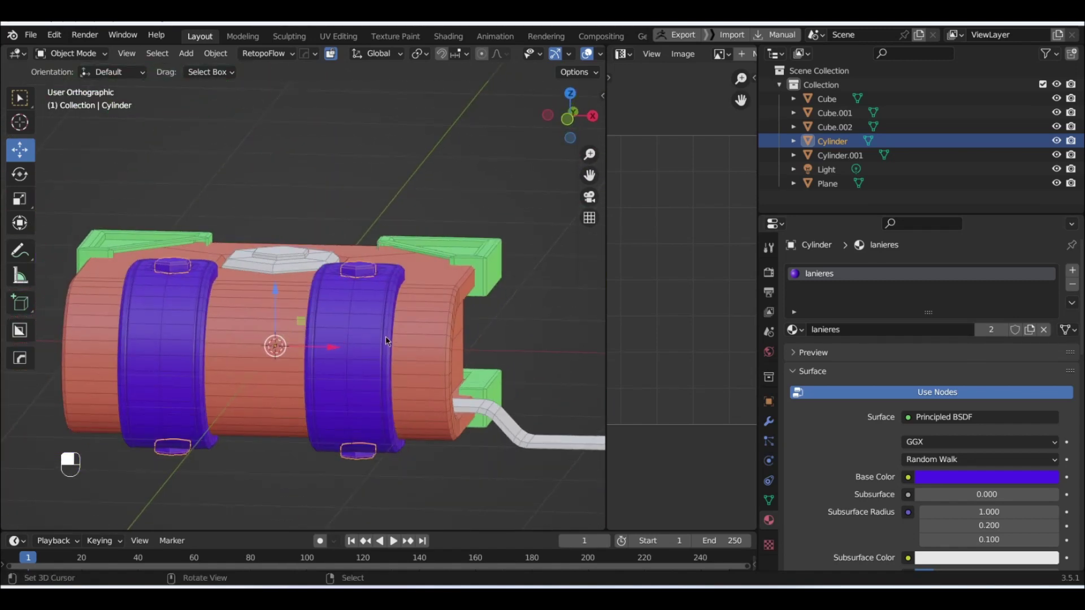
Pick the Cylinder hex nut and the strap so both share the 'lanieres' material.
middle_click(389, 339)
right_click(389, 339)
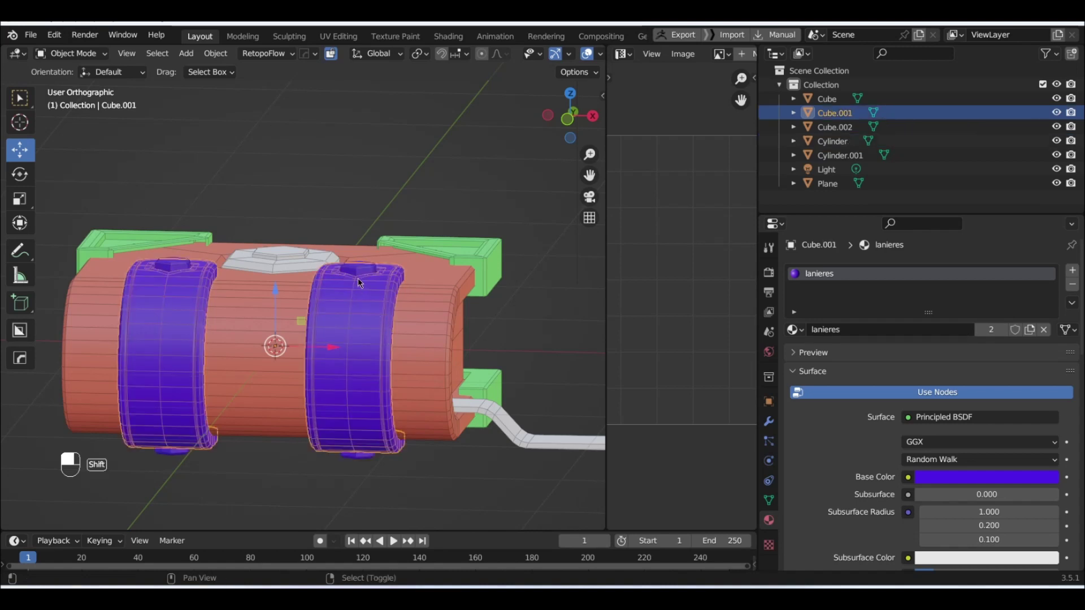
middle_click(363, 270)
right_click(363, 270)
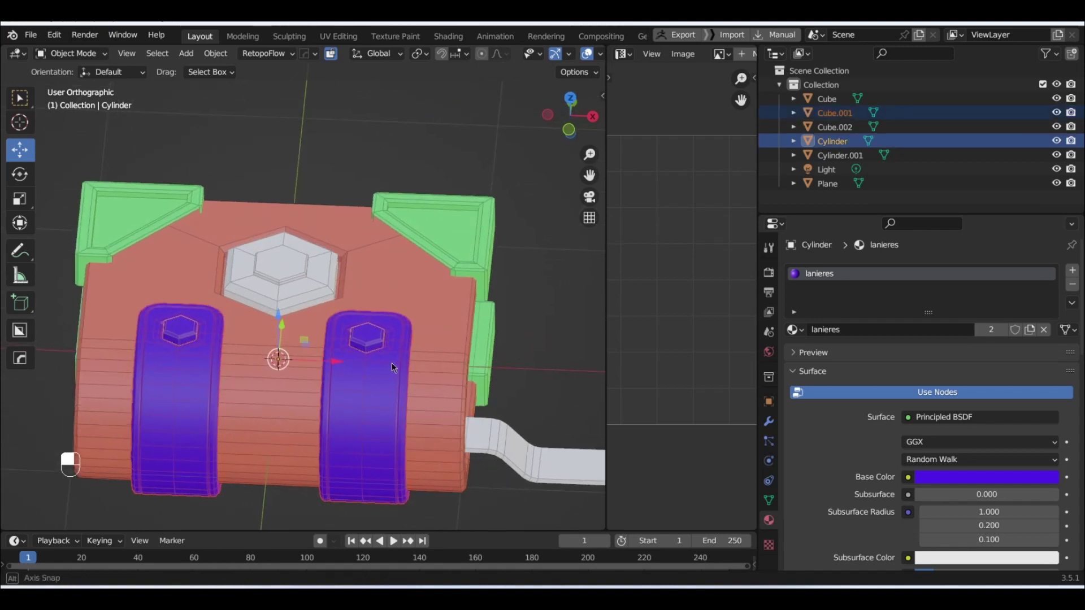
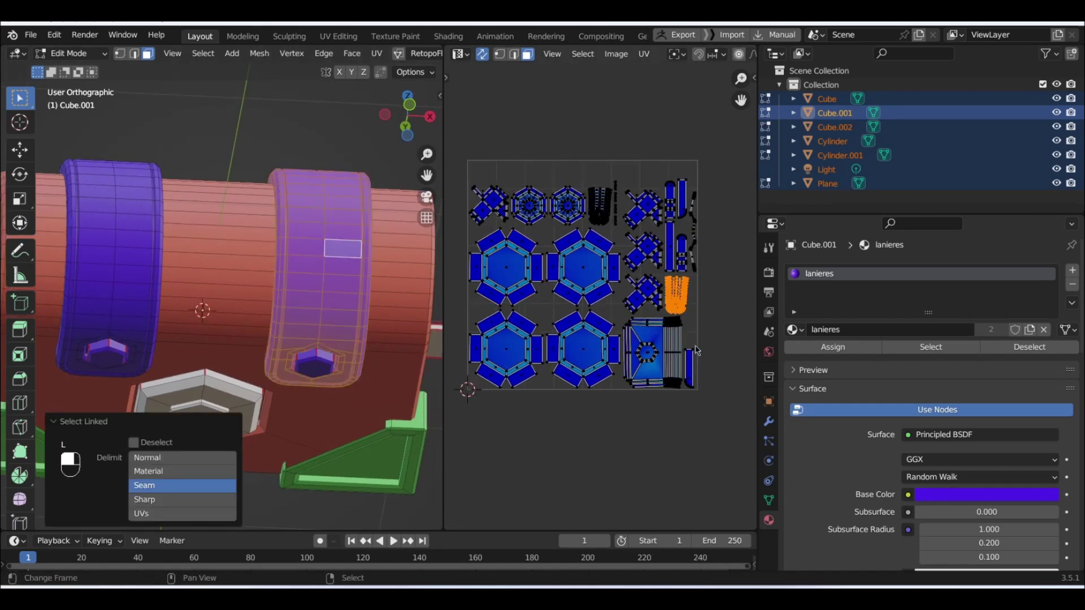
Select every UV island in the combined layout of all pieces.
key(a)
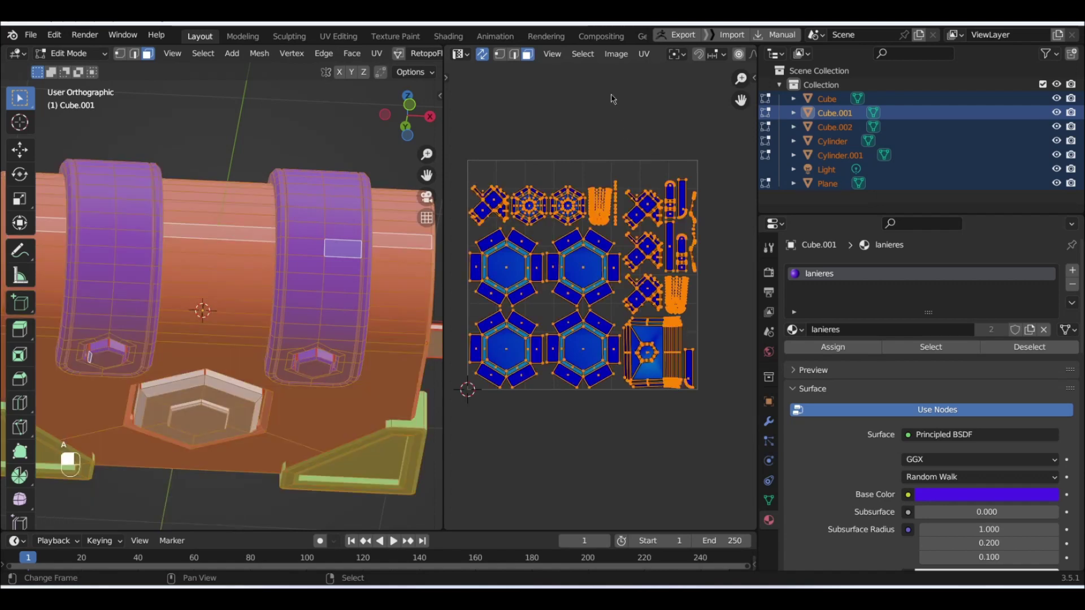
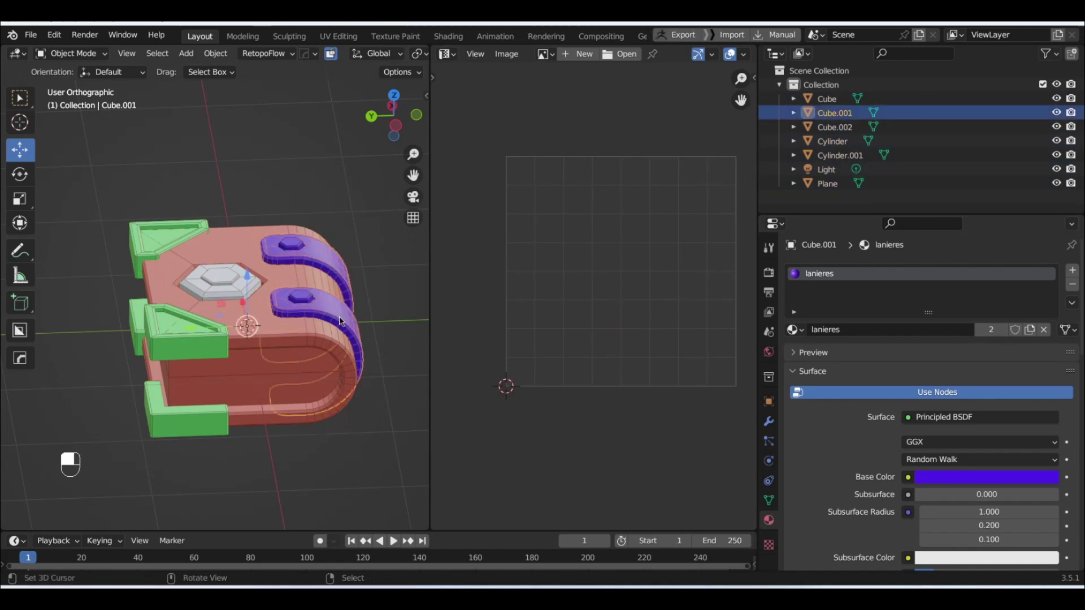
Unwrap all of the strap's faces with Margin 0.027 and leave Edit Mode.
key(Tab)
key(a)
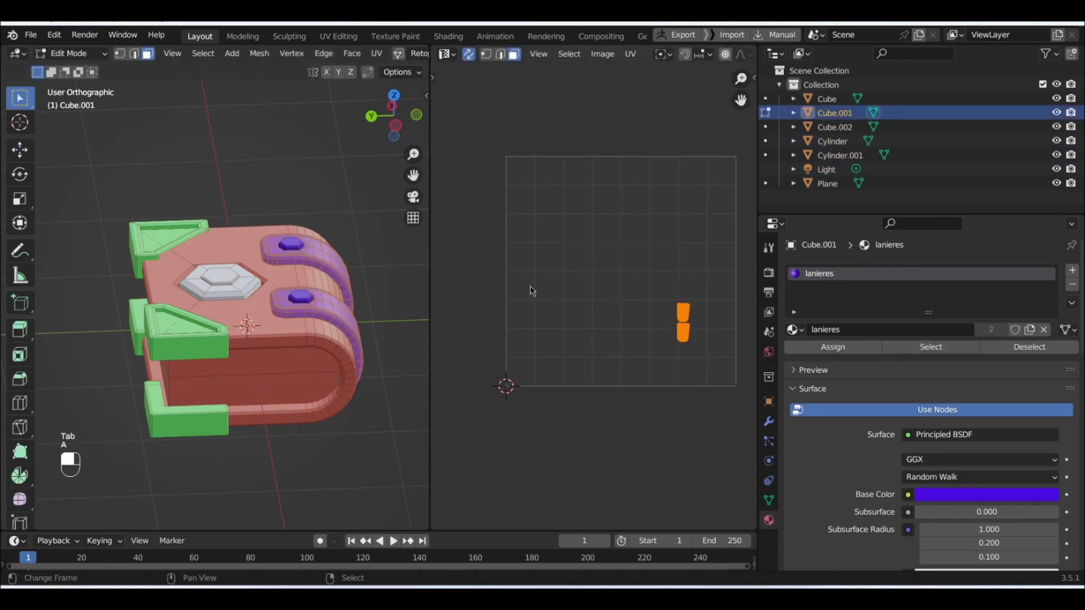
key(u)
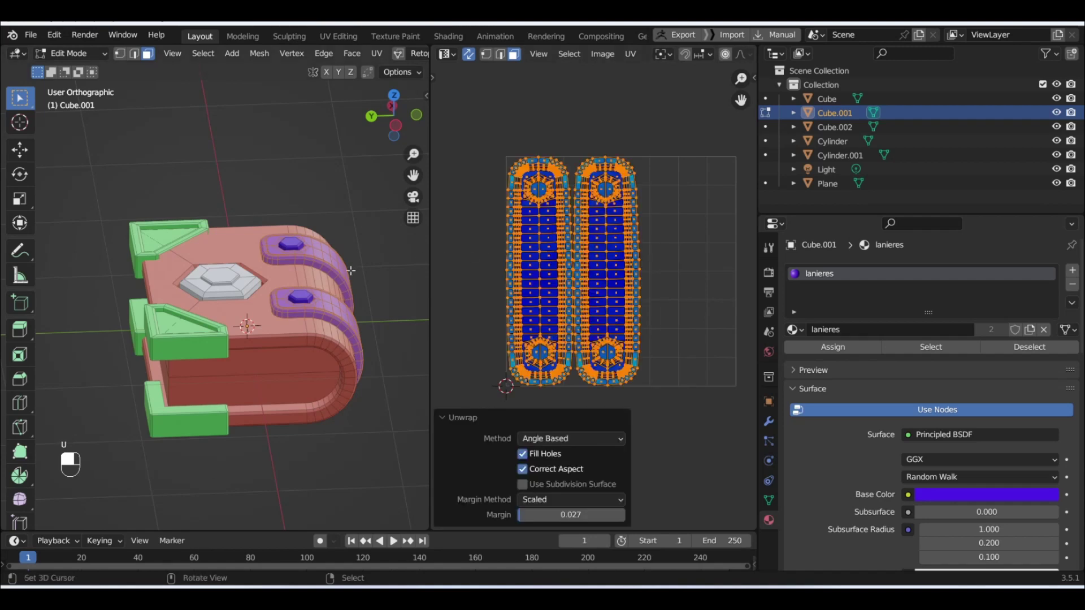
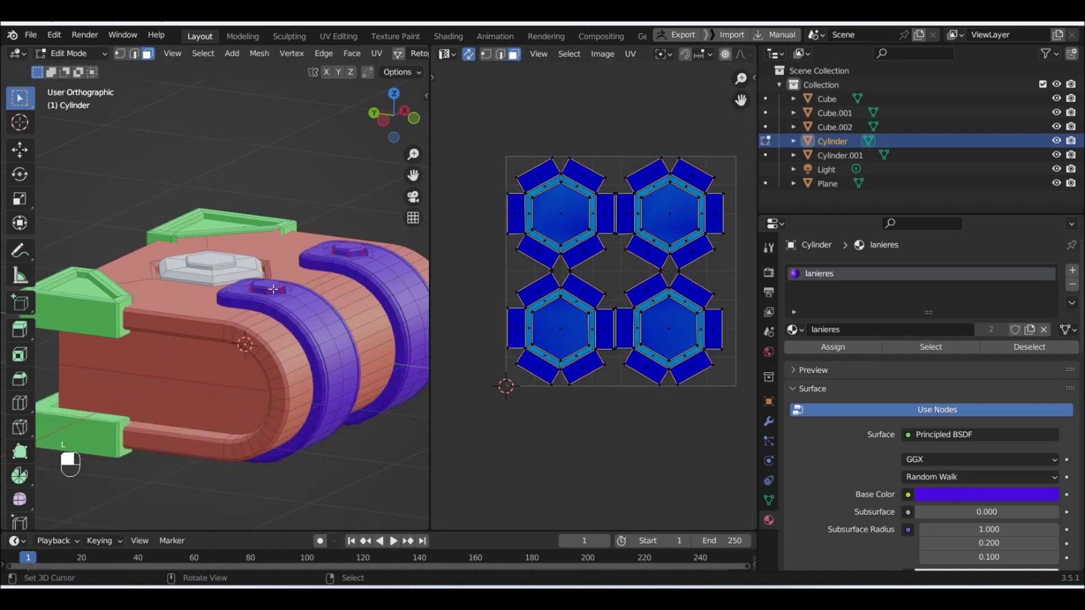
key(Tab)
Select both strap pieces together and select all their faces in Edit Mode.
click(278, 291)
middle_click(278, 291)
right_click(278, 291)
click(341, 335)
middle_click(341, 335)
right_click(342, 335)
key(Tab)
key(a)
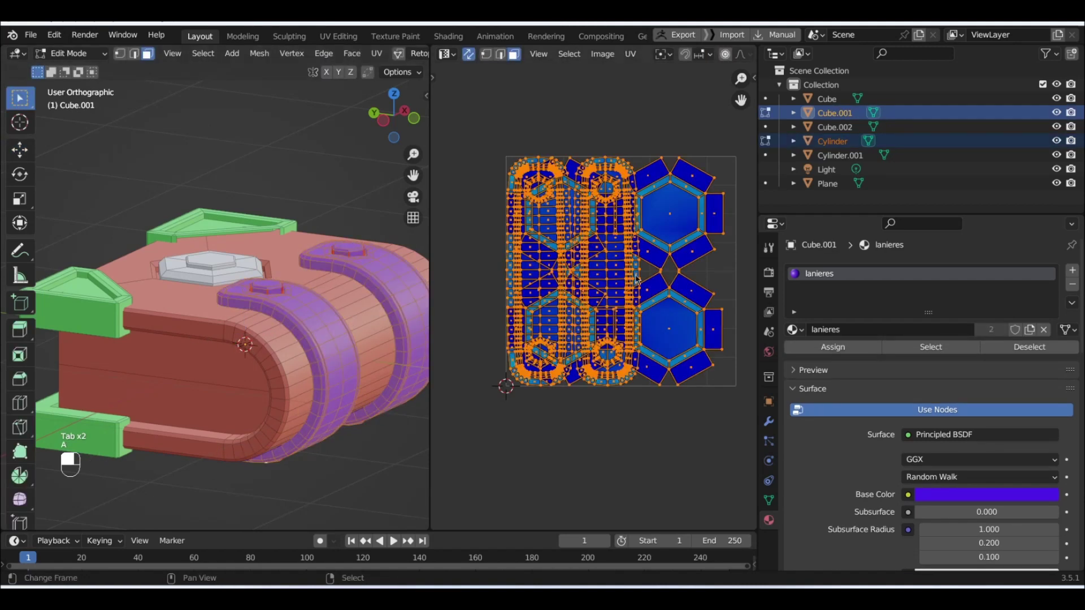
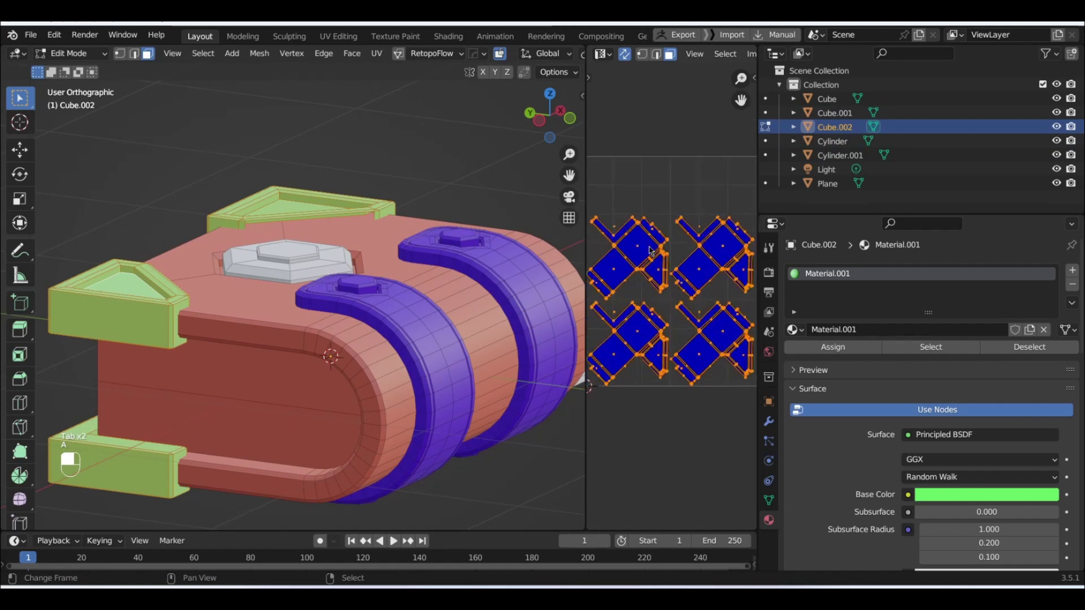
Leave the brackets, pick the red body Cube and select all its faces in Edit Mode.
key(Tab)
middle_click(382, 286)
right_click(382, 286)
key(Tab)
key(a)
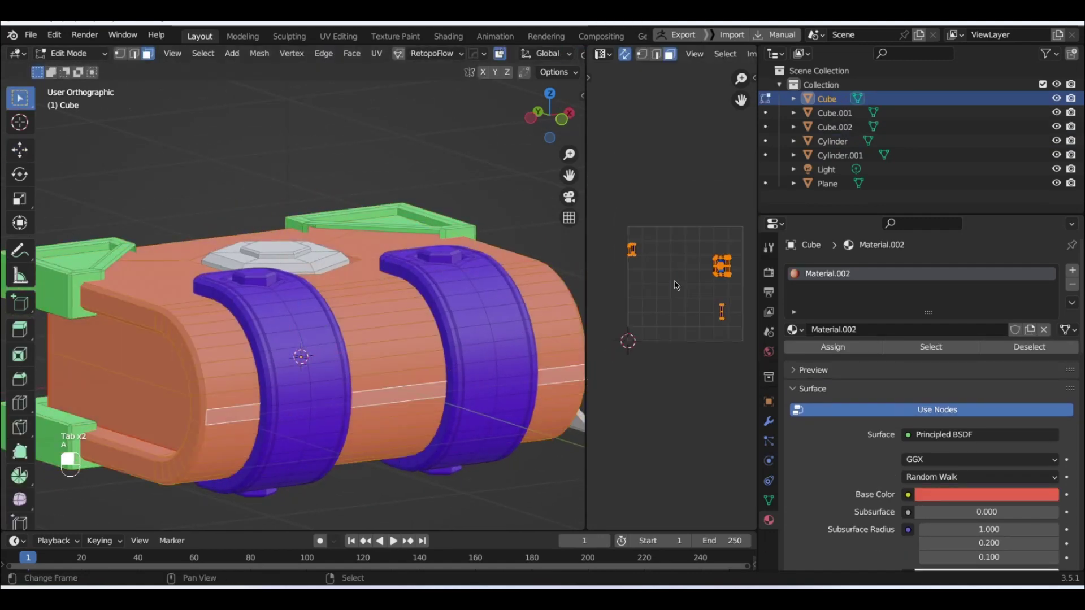
Unwrap the body into UV islands with Margin 0.027 and return to Object Mode.
key(a)
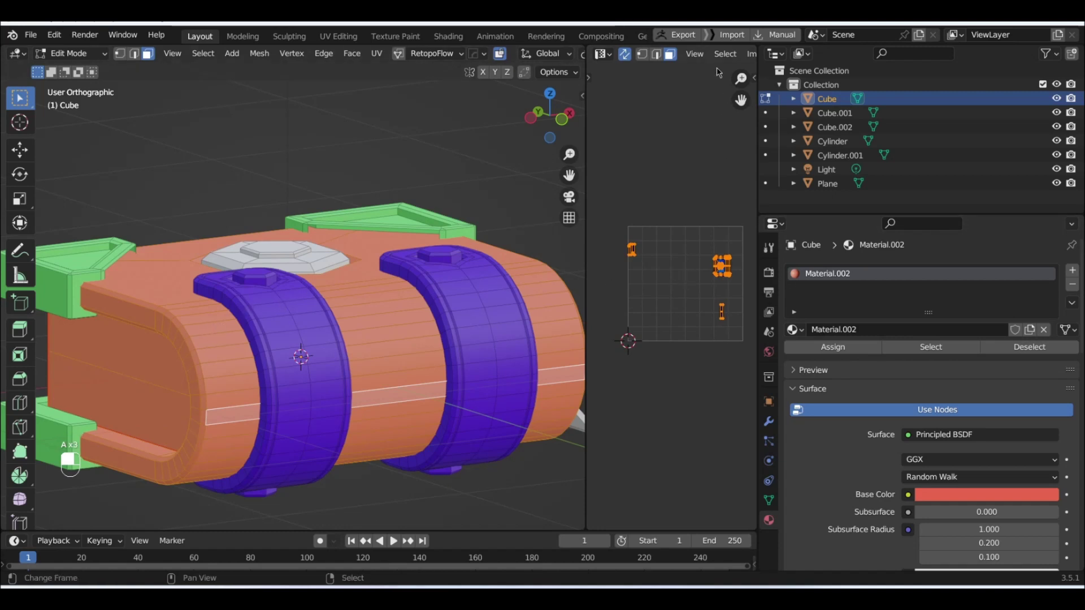
key(a)
key(u)
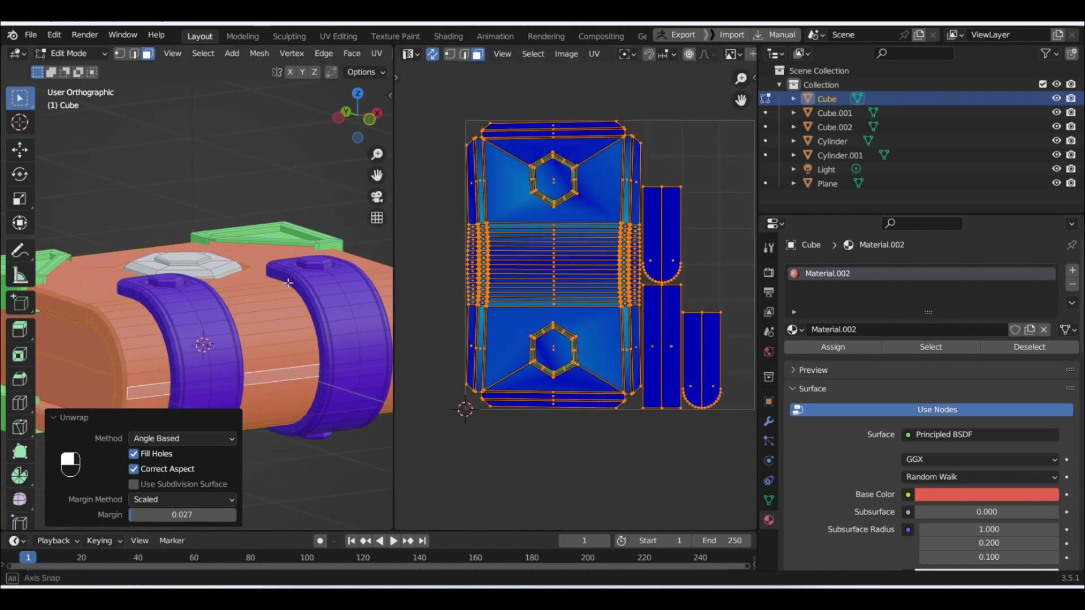
key(Tab)
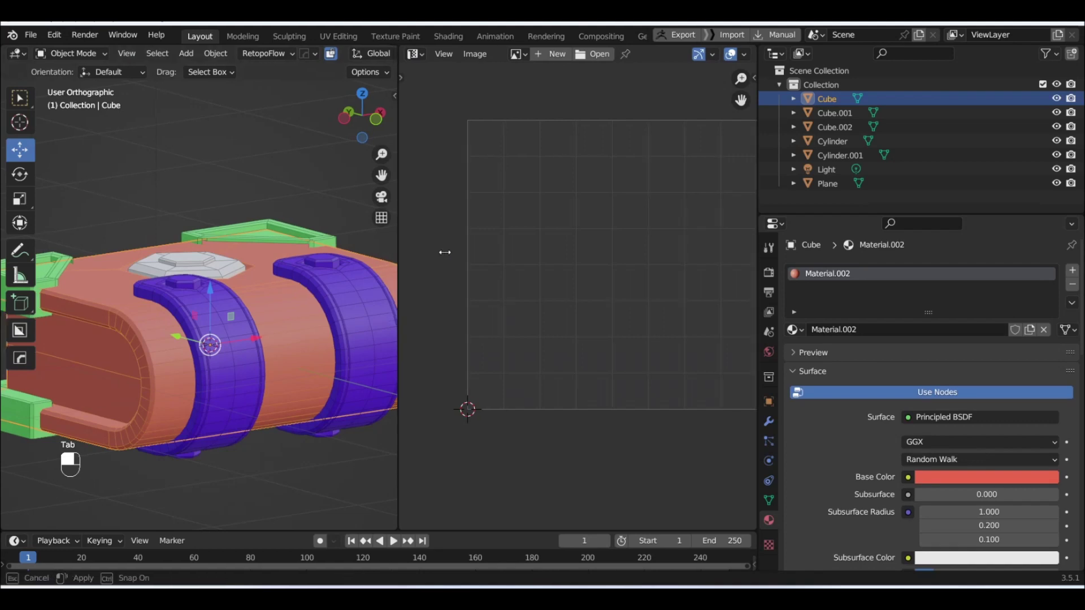
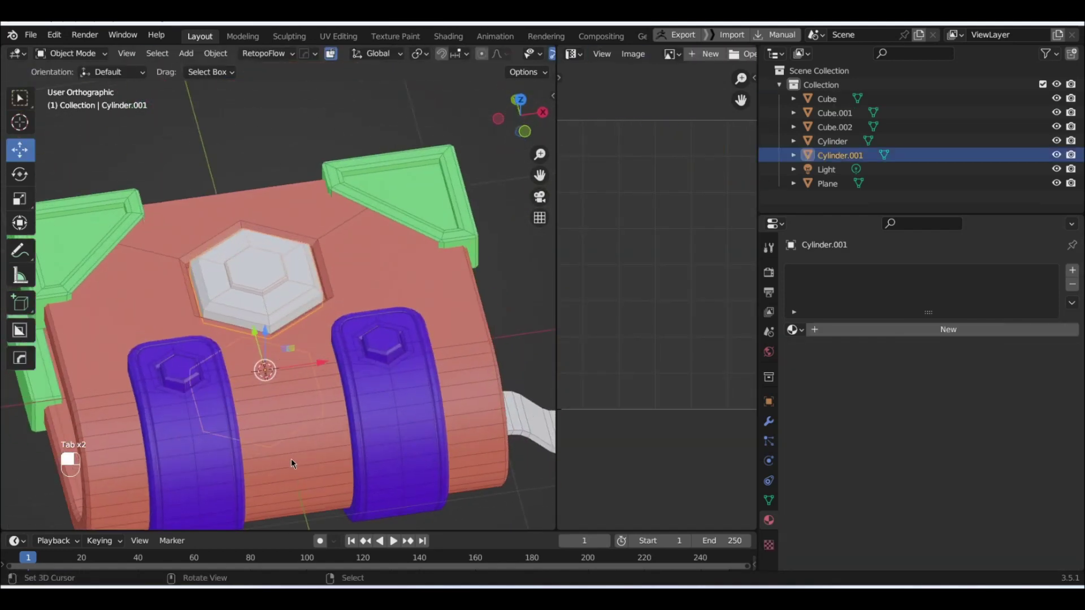
Select Cylinder.001 bolt and the Plane bent arm and select all their faces in Edit Mode.
click(482, 392)
right_click(481, 391)
key(Tab)
key(a)
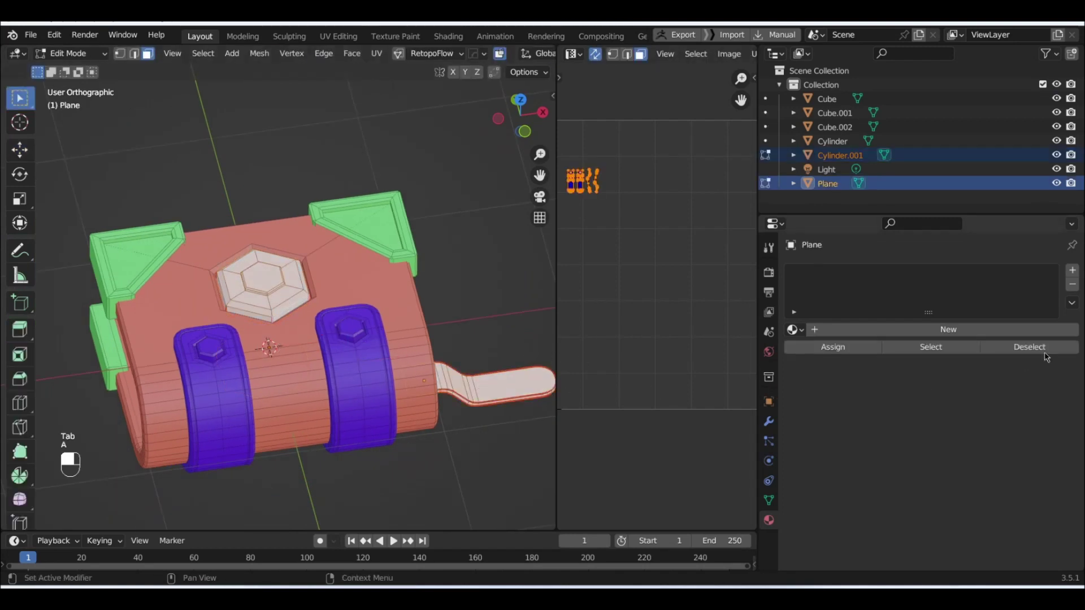